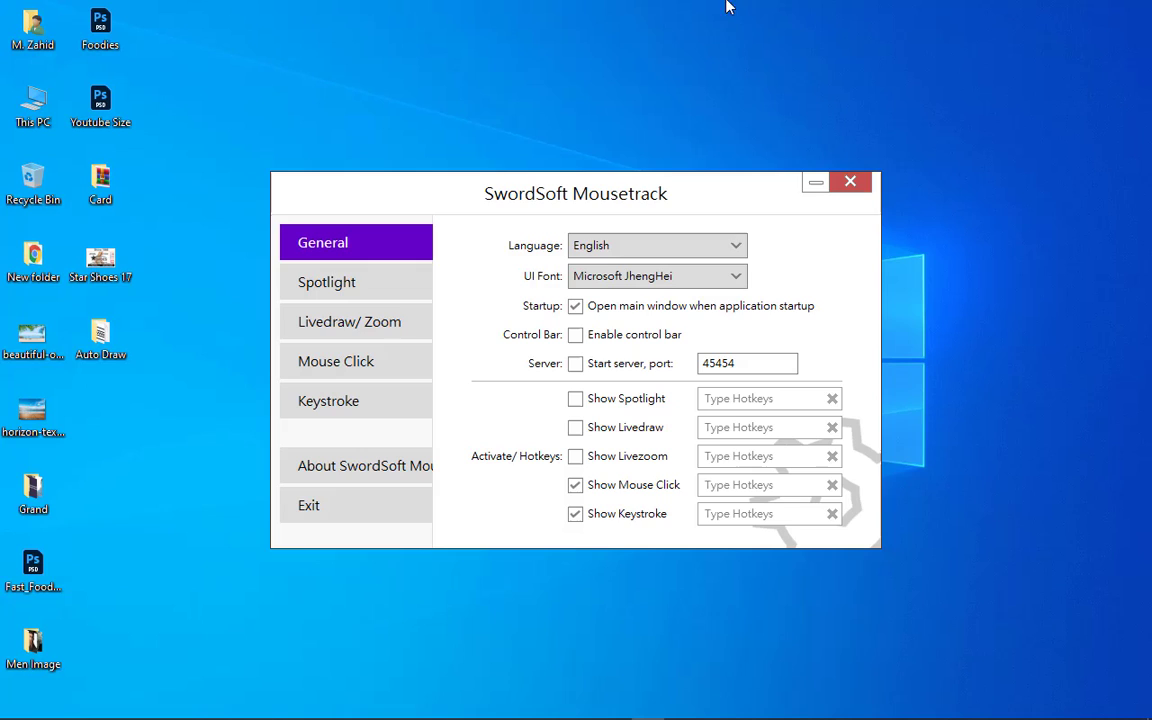
Step: Minimise the SwordSoft Mousetrack settings window, leaving the desktop visible
click(350, 636)
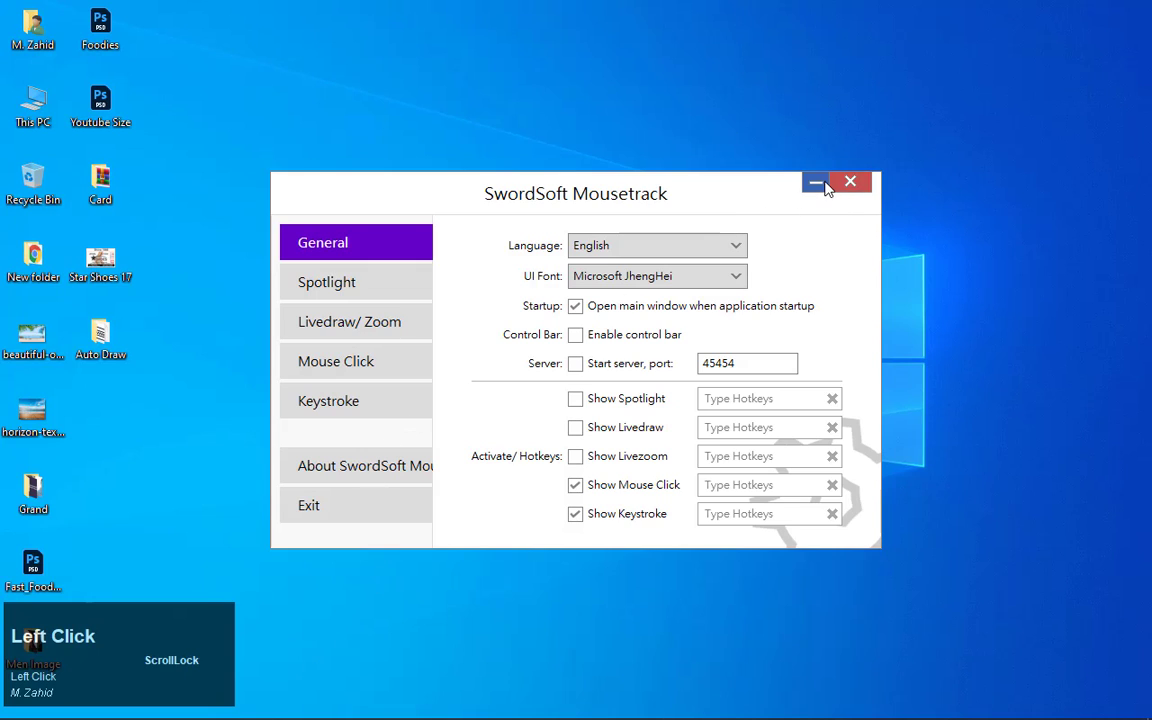
click(830, 182)
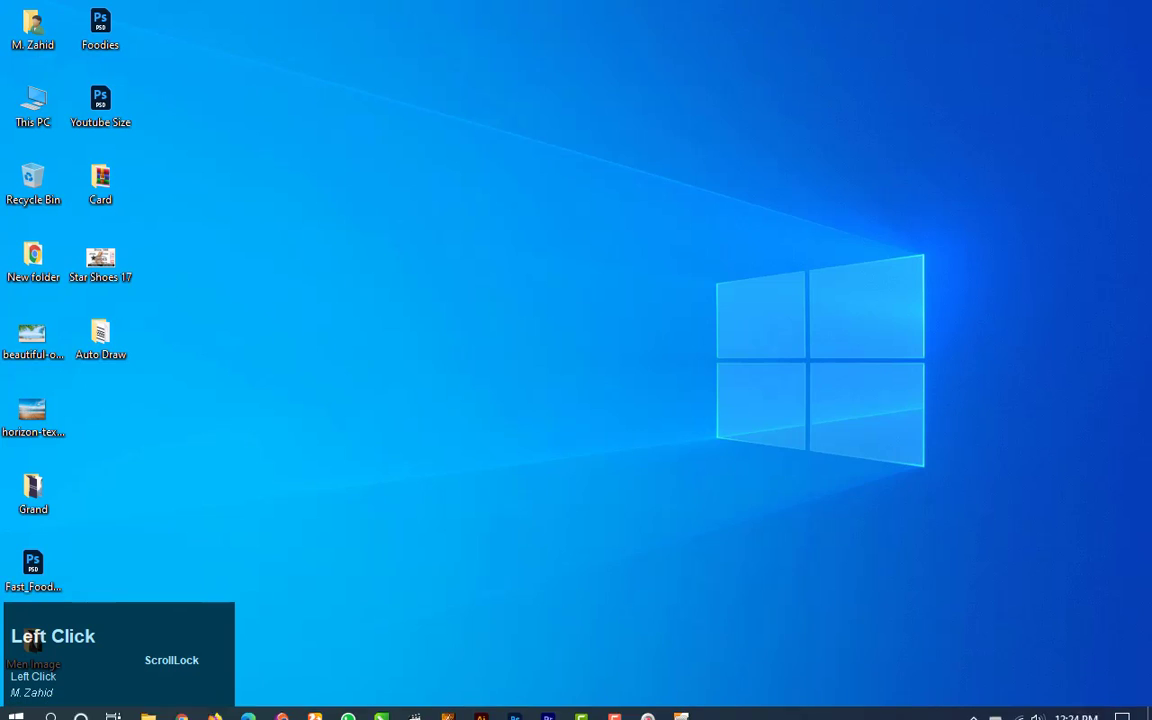
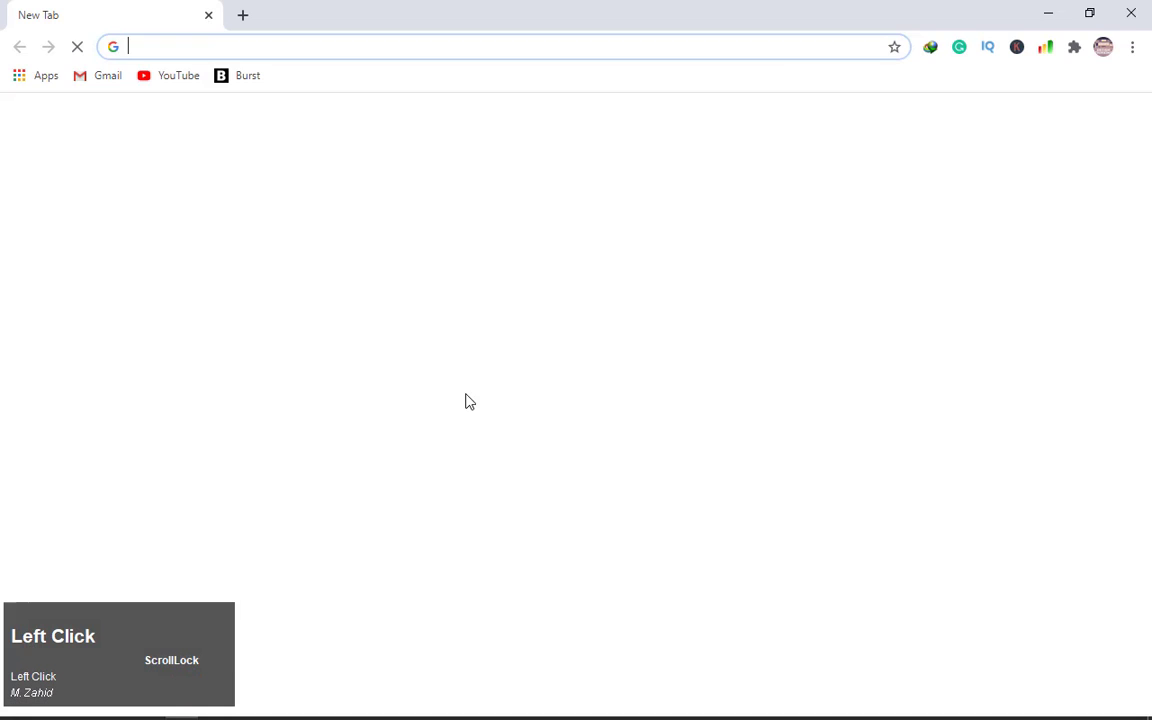
Step: Reach autodraw.com through a Google search for 'auto draw'
key(g)
text(goog)
key(Right)
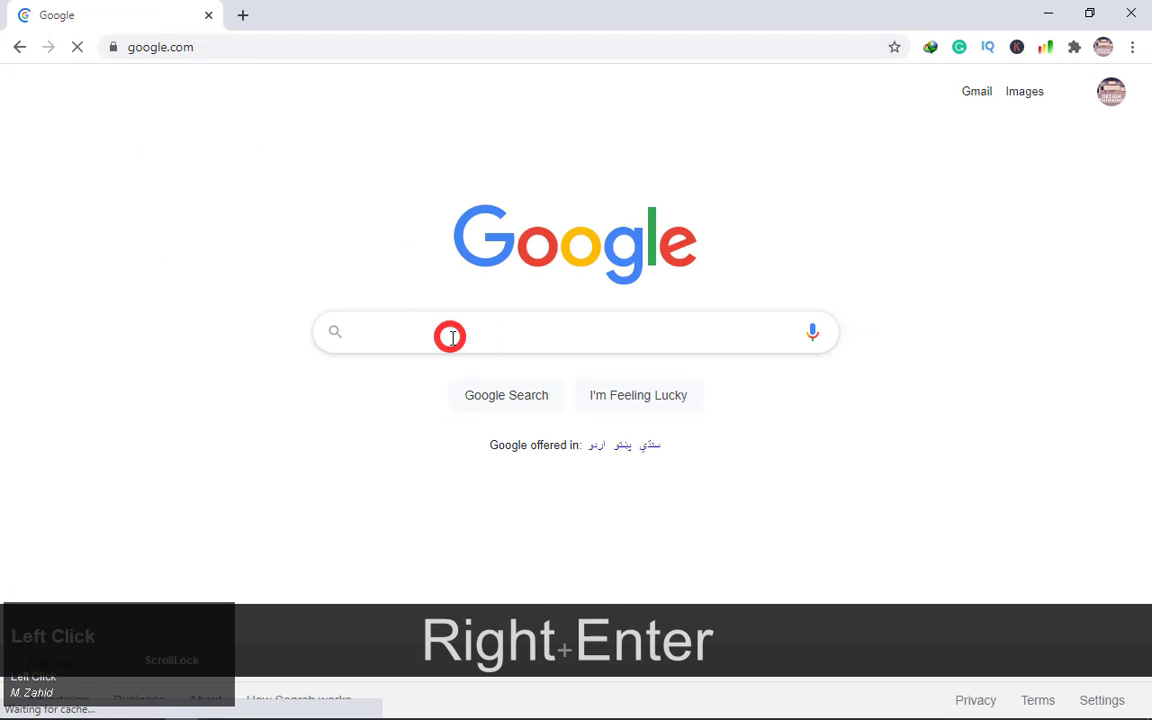
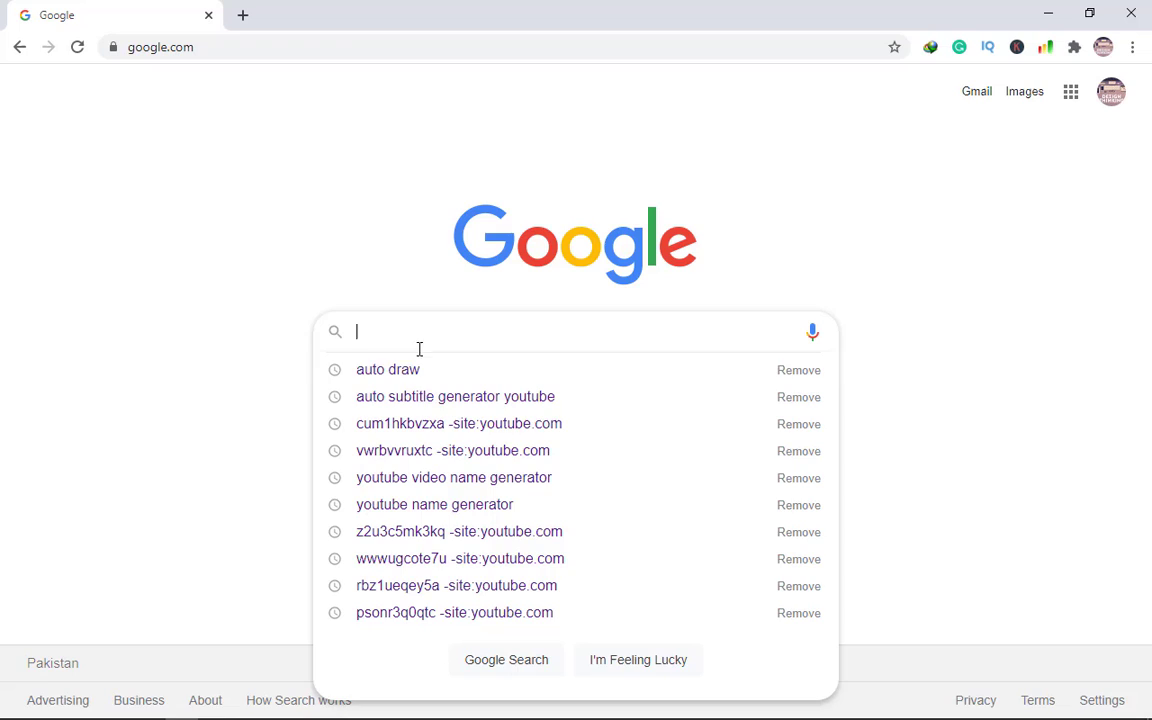
click(425, 381)
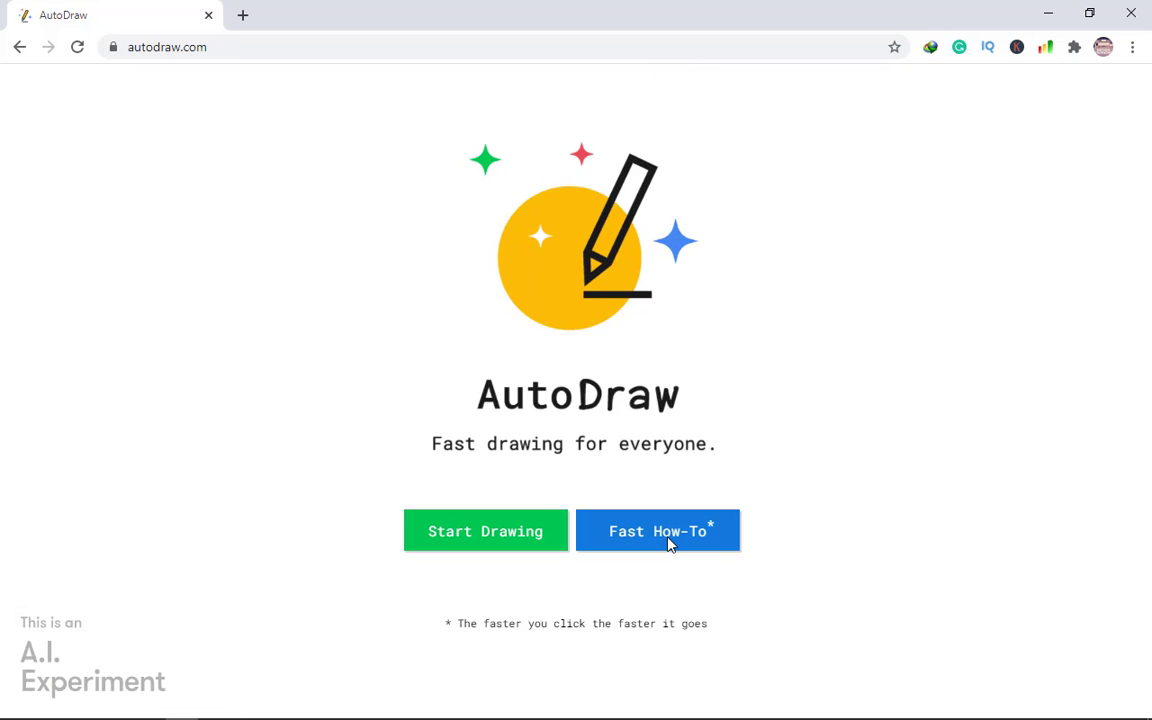
Step: Start the Fast How-To tutorial showing the first slide about guessing doodles
click(680, 542)
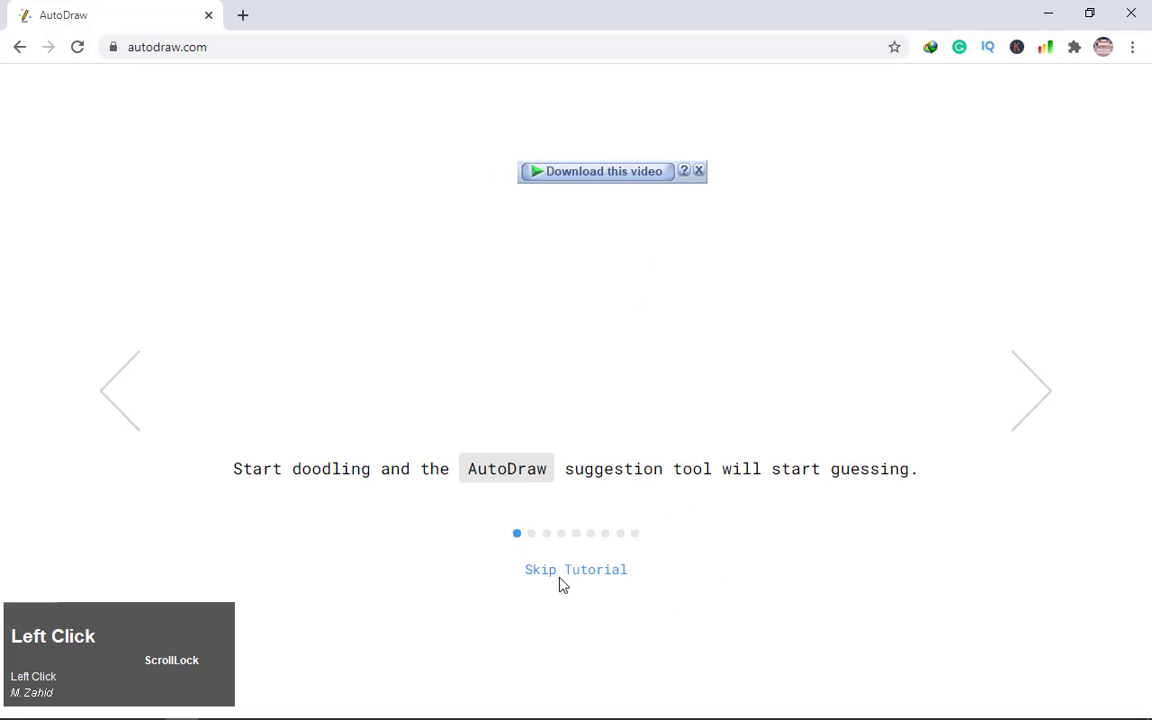
click(568, 271)
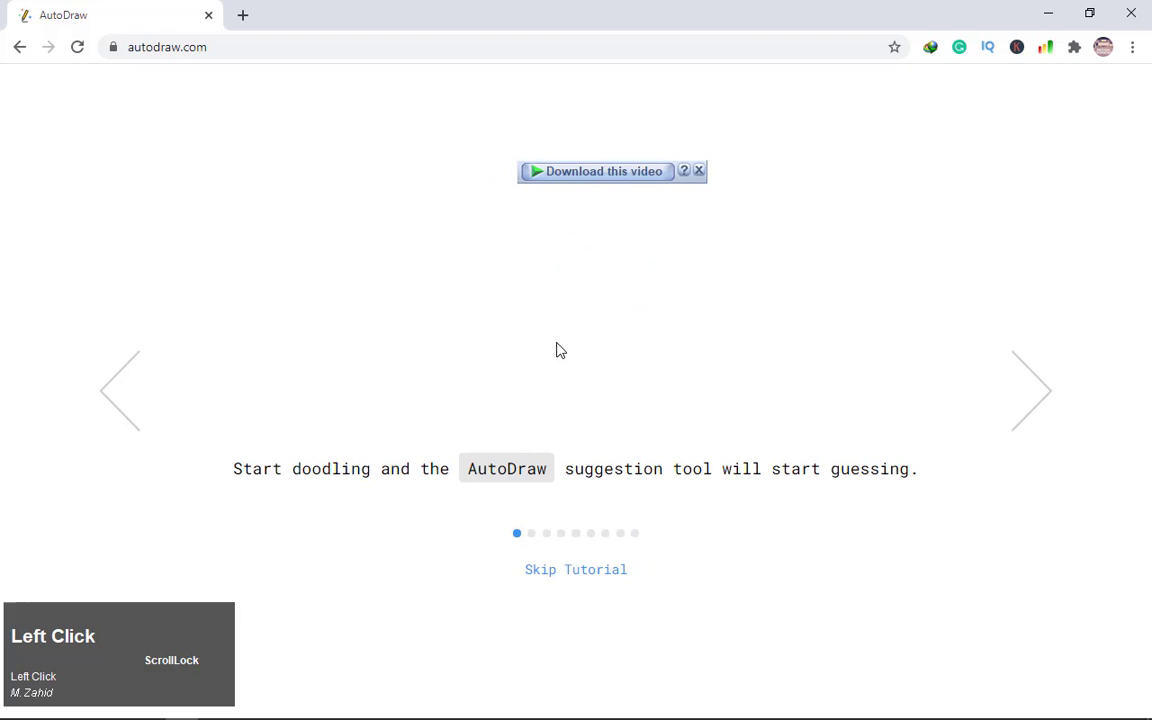
Step: Start drawing on the canvas, doodle a blob and swap it for the suggested dolphin, then select it
click(552, 578)
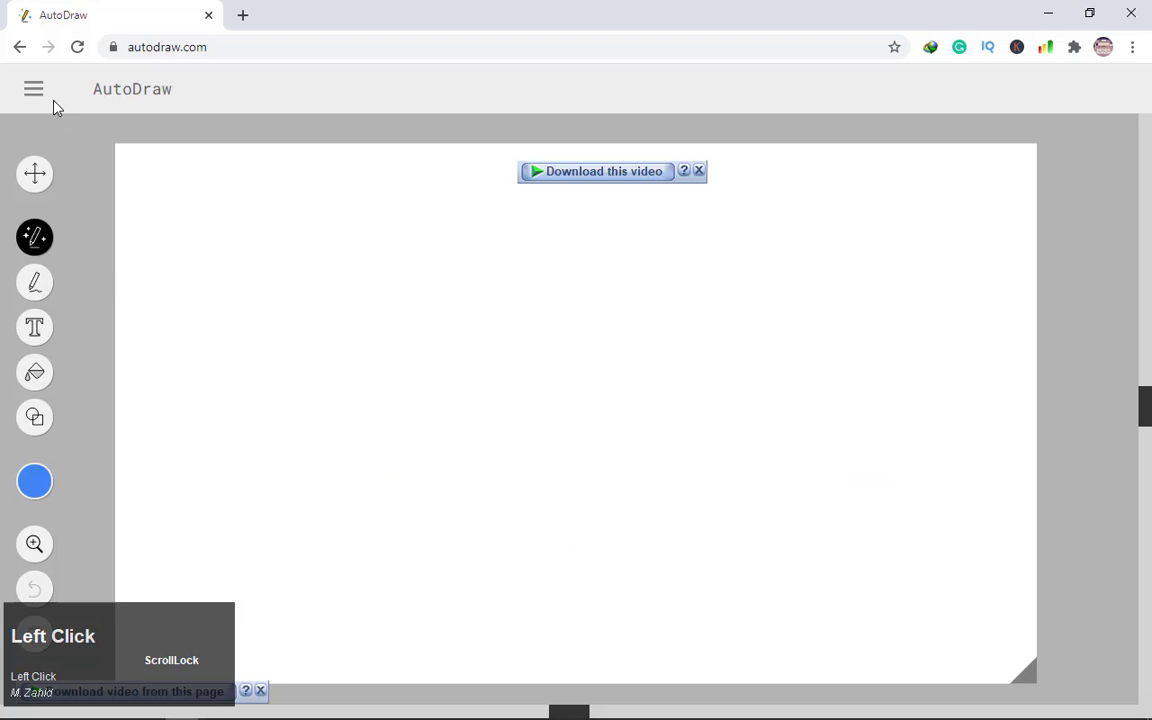
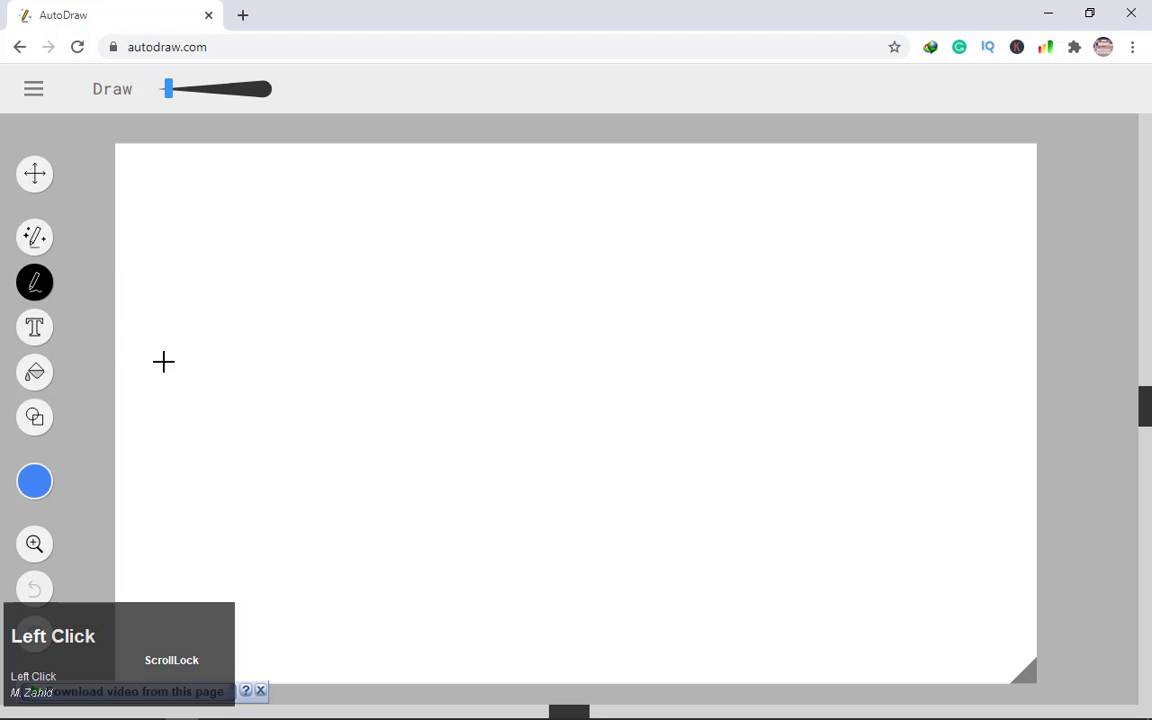
click(52, 249)
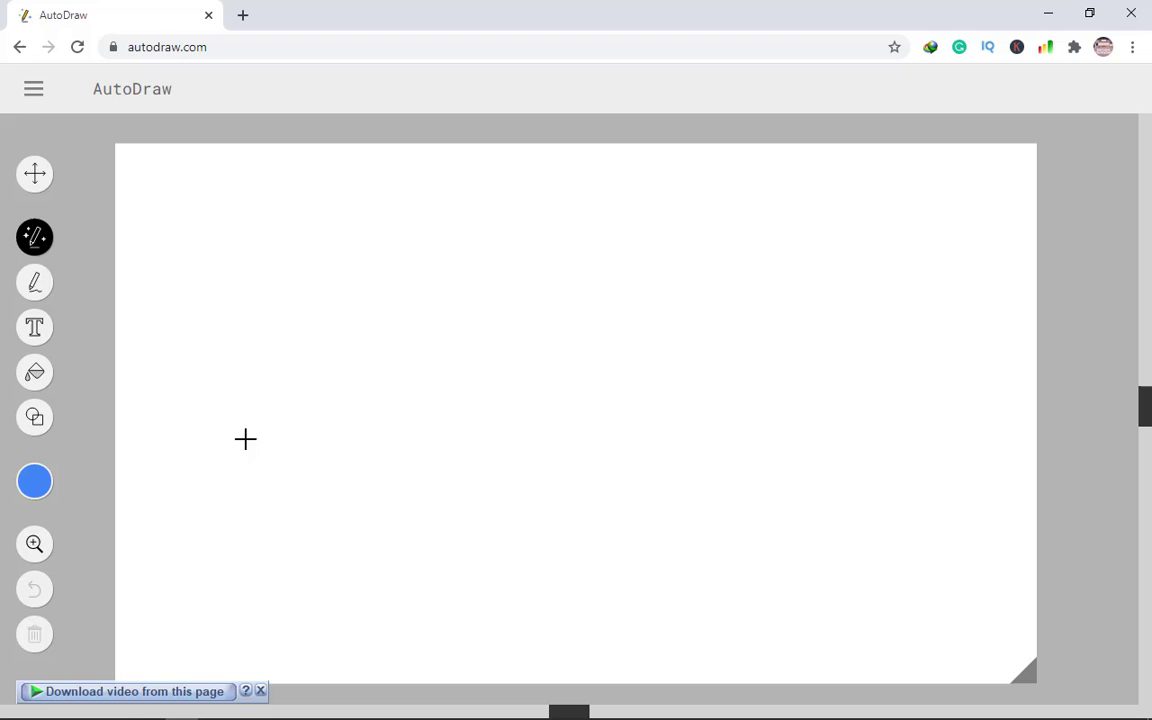
drag(246, 434, 459, 183)
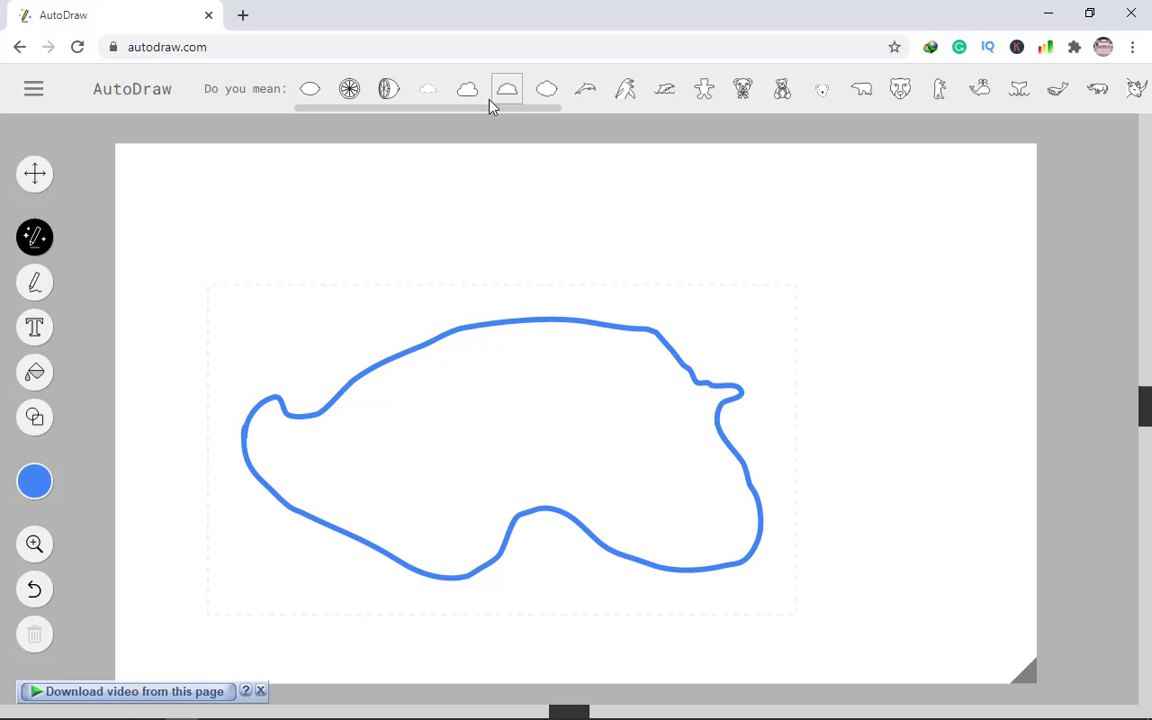
click(477, 97)
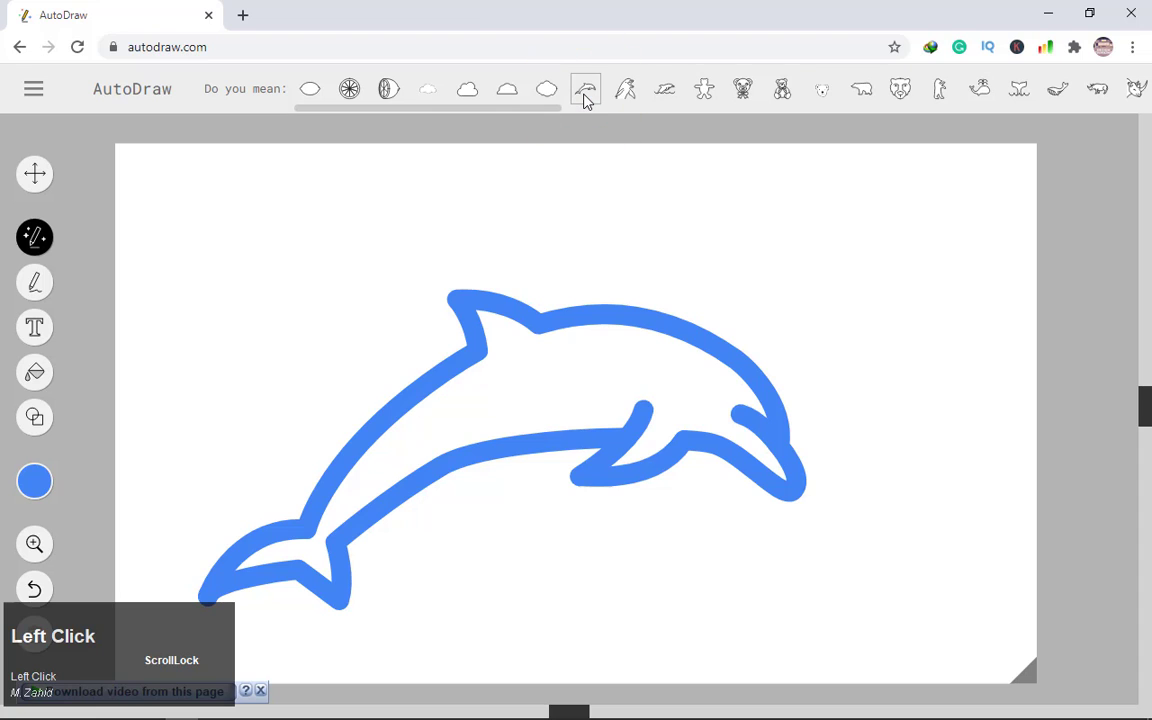
click(43, 180)
Step: Delete the dolphin and doodle a stick figure with the AutoDraw tool
key(Delete)
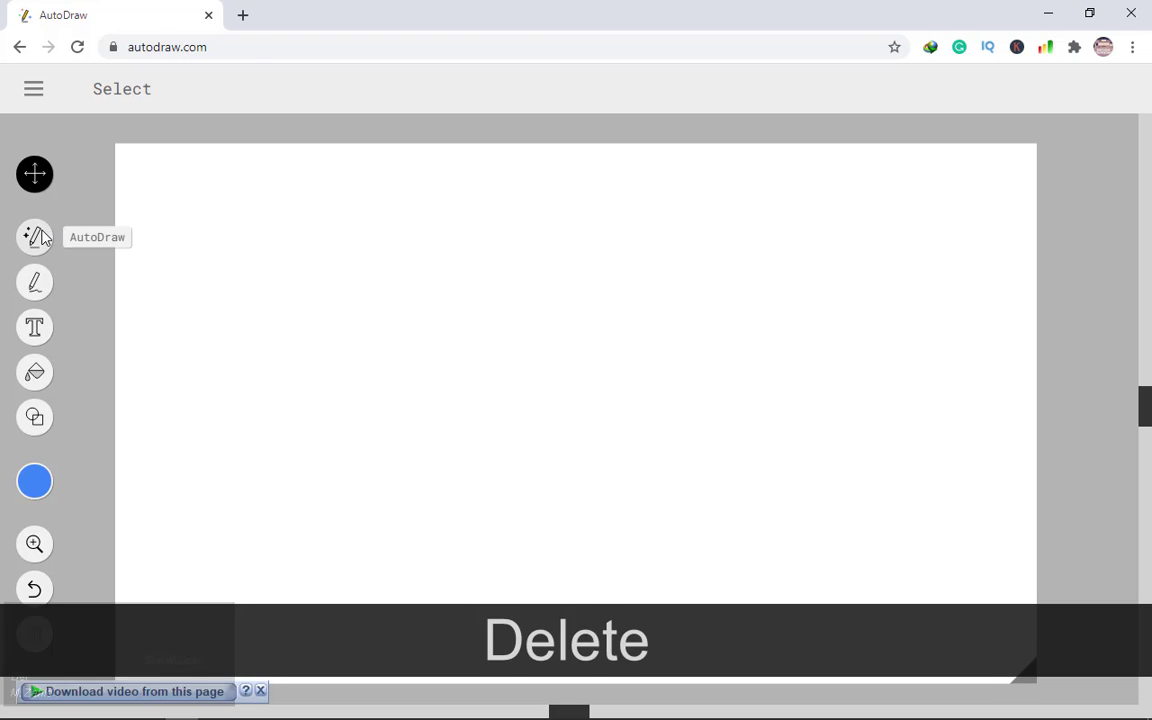
click(46, 244)
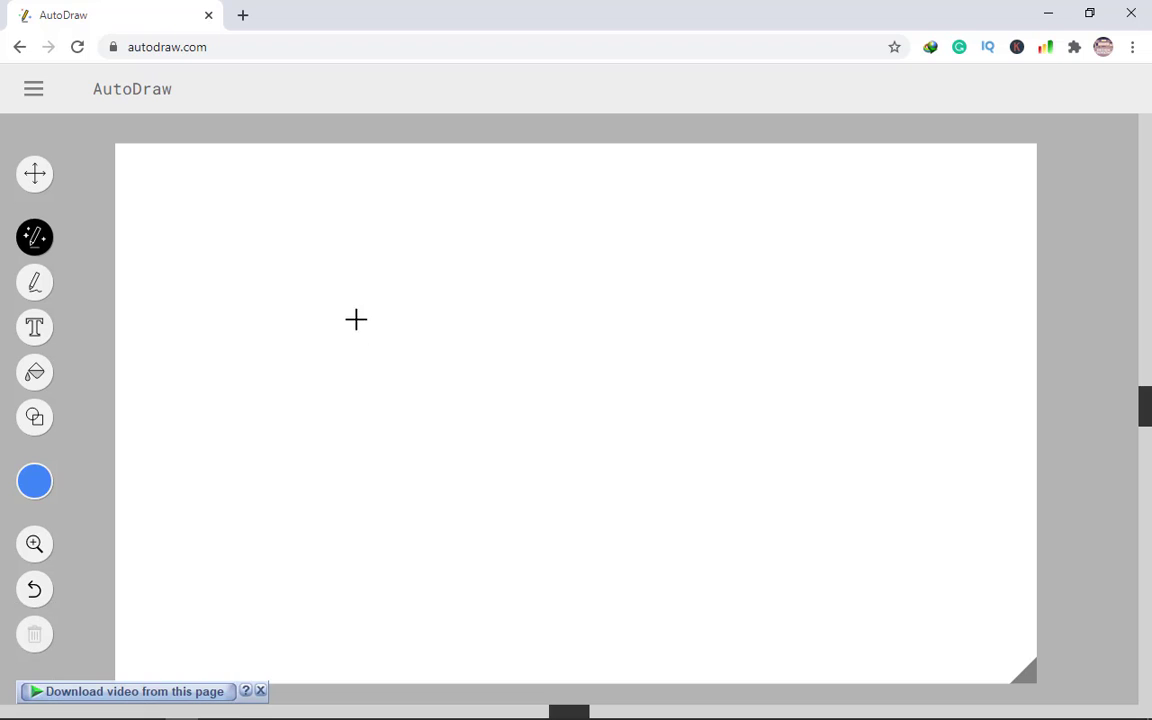
drag(368, 253, 443, 606)
click(445, 626)
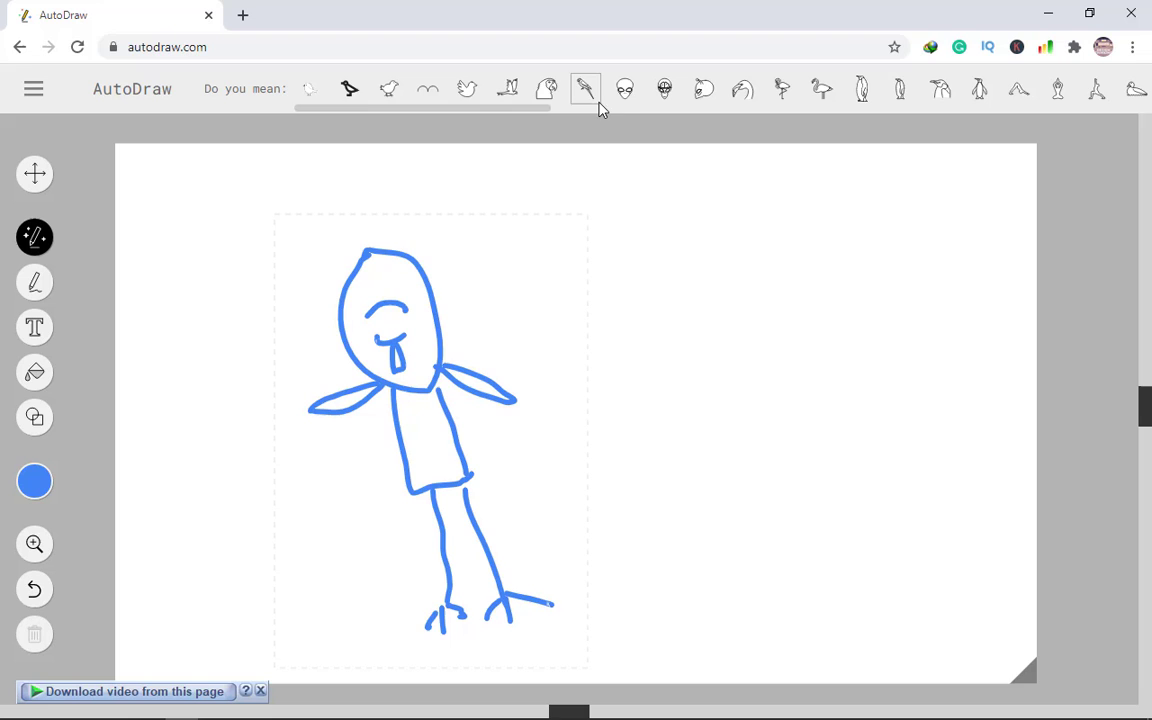
Step: Swap the doodle for the parrot, then the double arches, and delete it
click(593, 102)
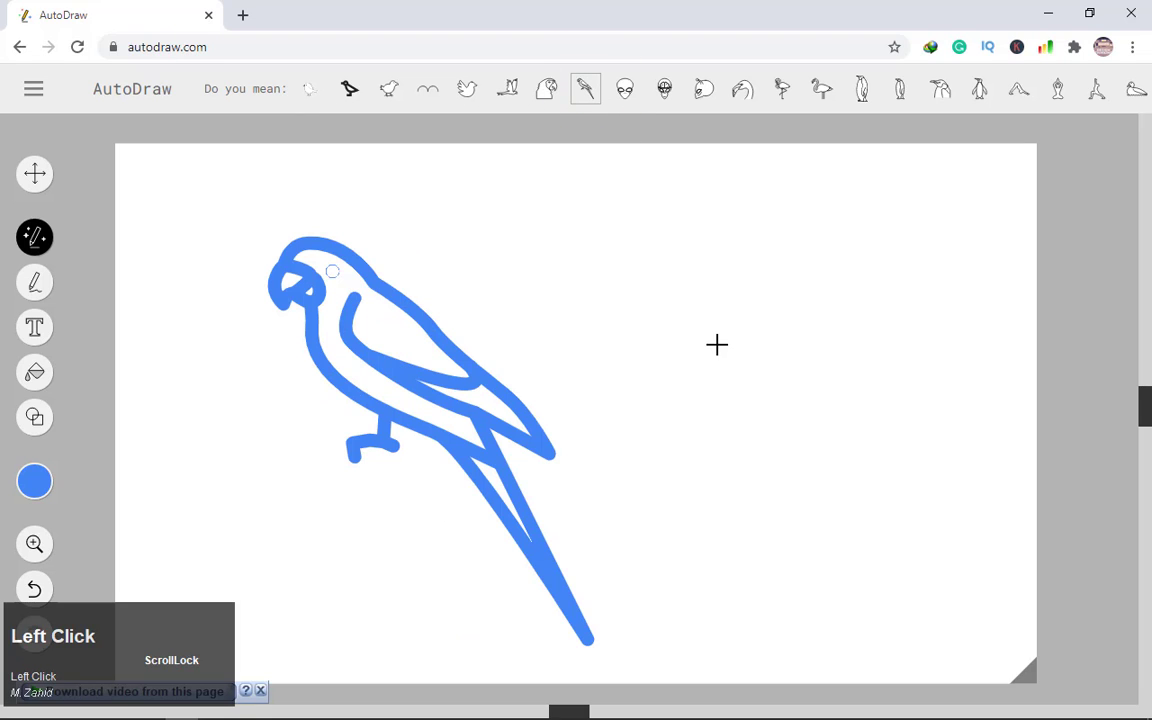
click(430, 91)
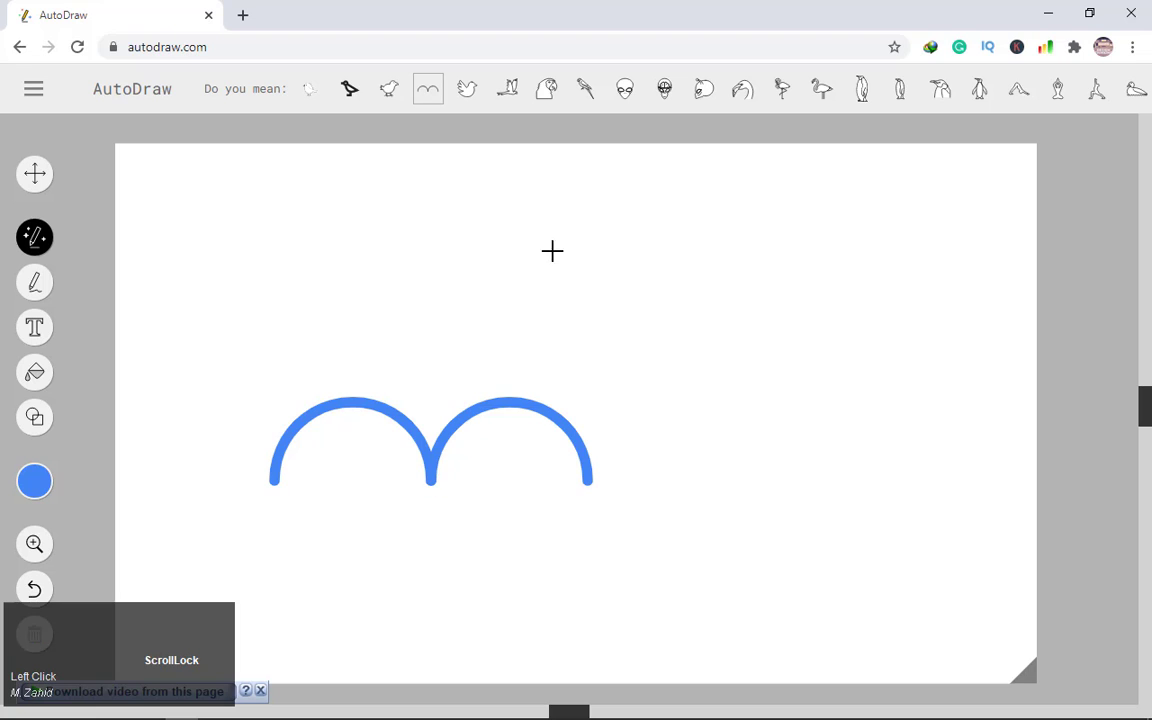
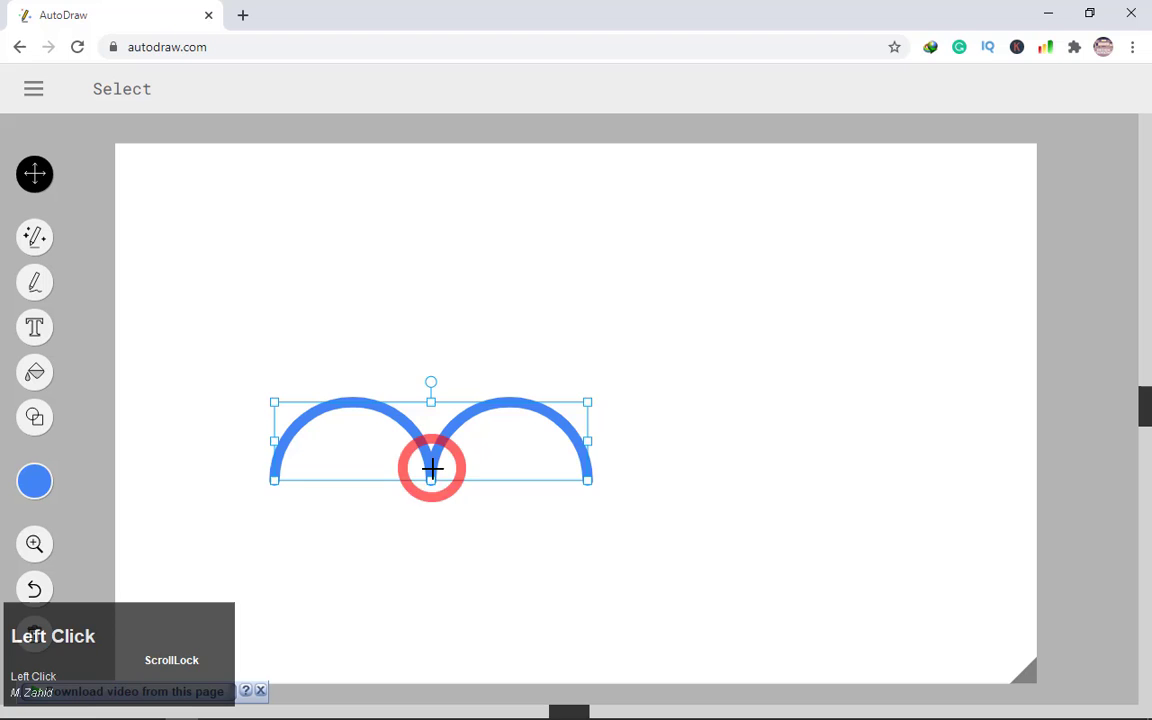
key(Delete)
Step: Doodle a rough car outline with the AutoDraw tool
click(48, 250)
click(237, 420)
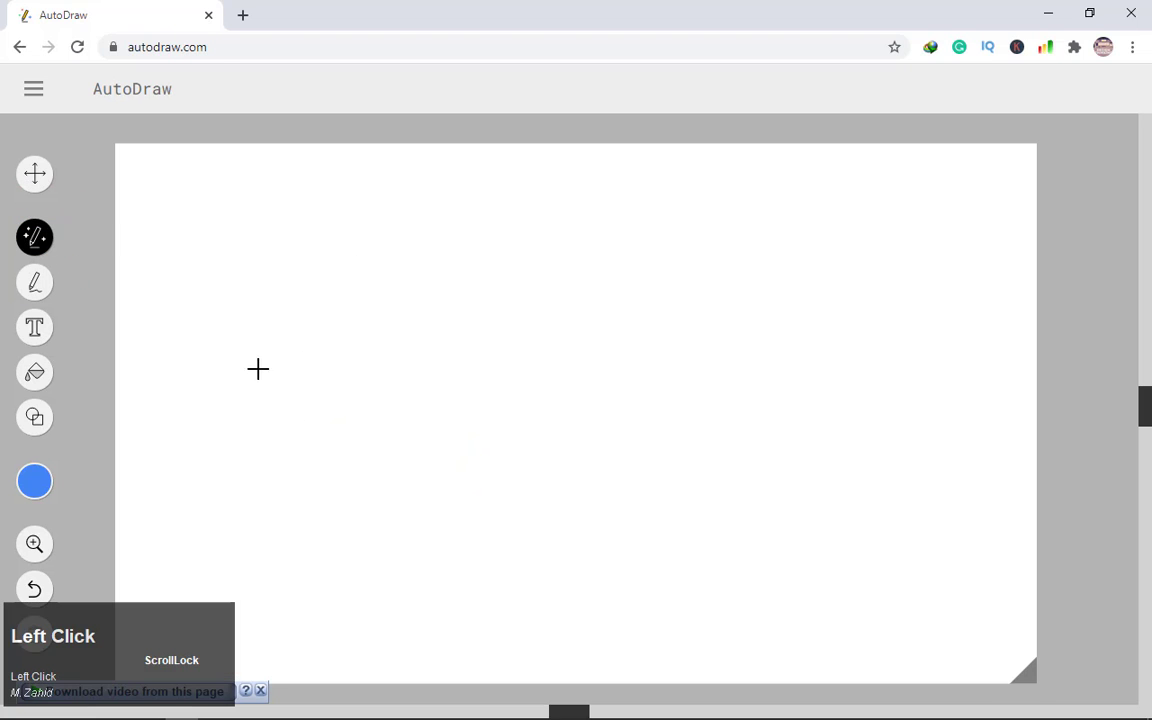
drag(236, 422, 306, 418)
key(ctrl+z)
drag(261, 418, 559, 81)
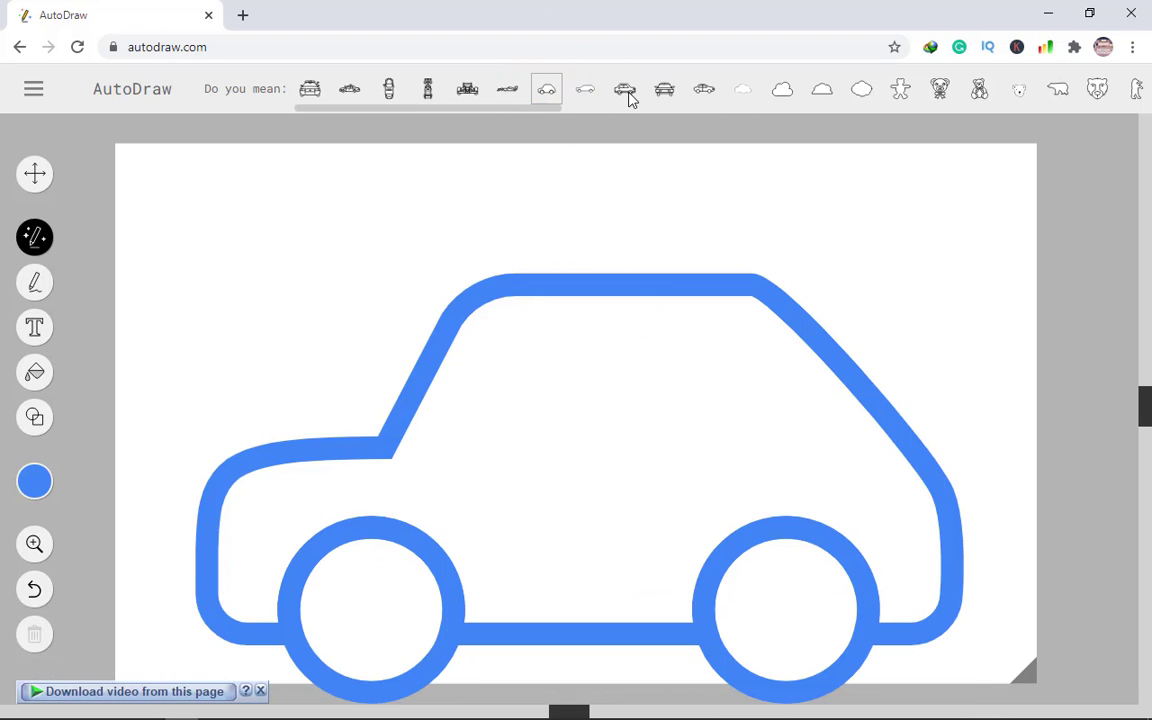
Step: Try sedan, teddy bear, police car, racing car, bear face and front-view car suggestions, then select the drawing
click(667, 91)
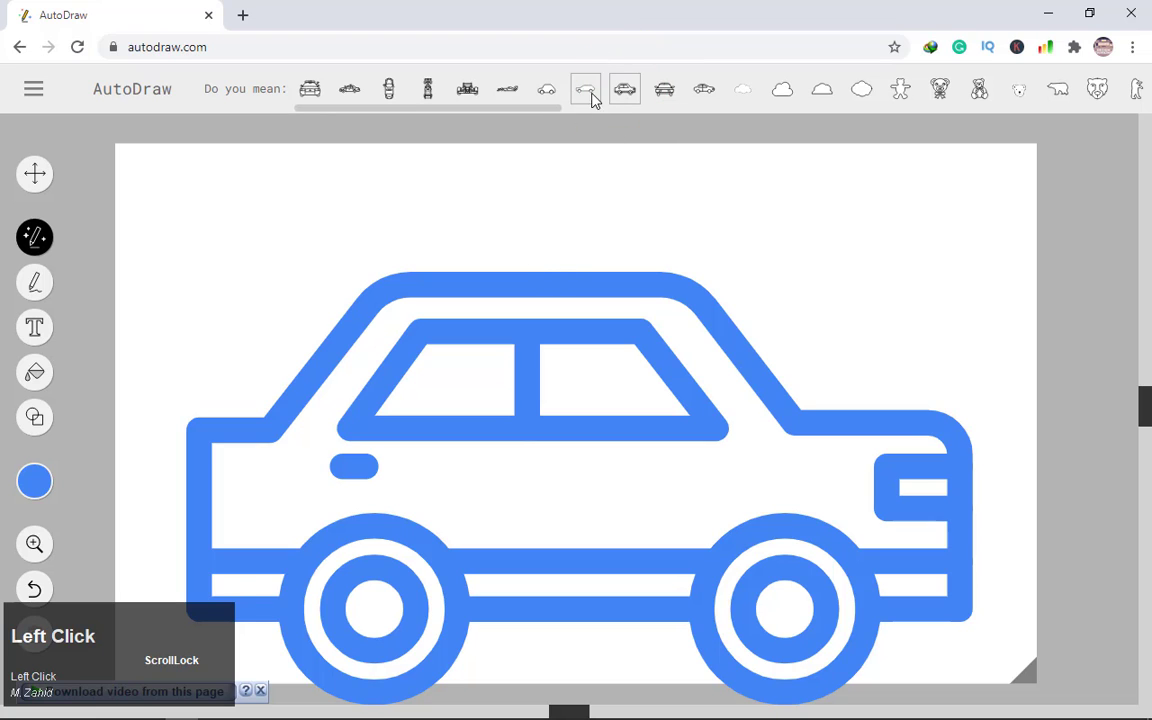
click(910, 100)
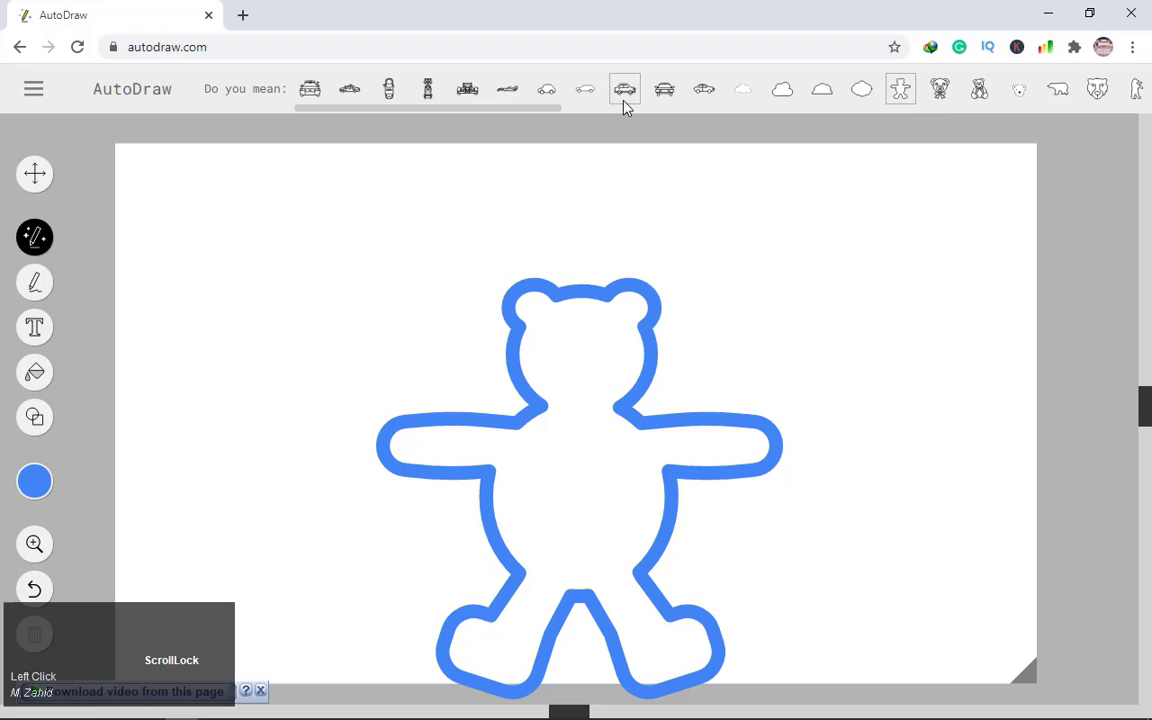
click(506, 92)
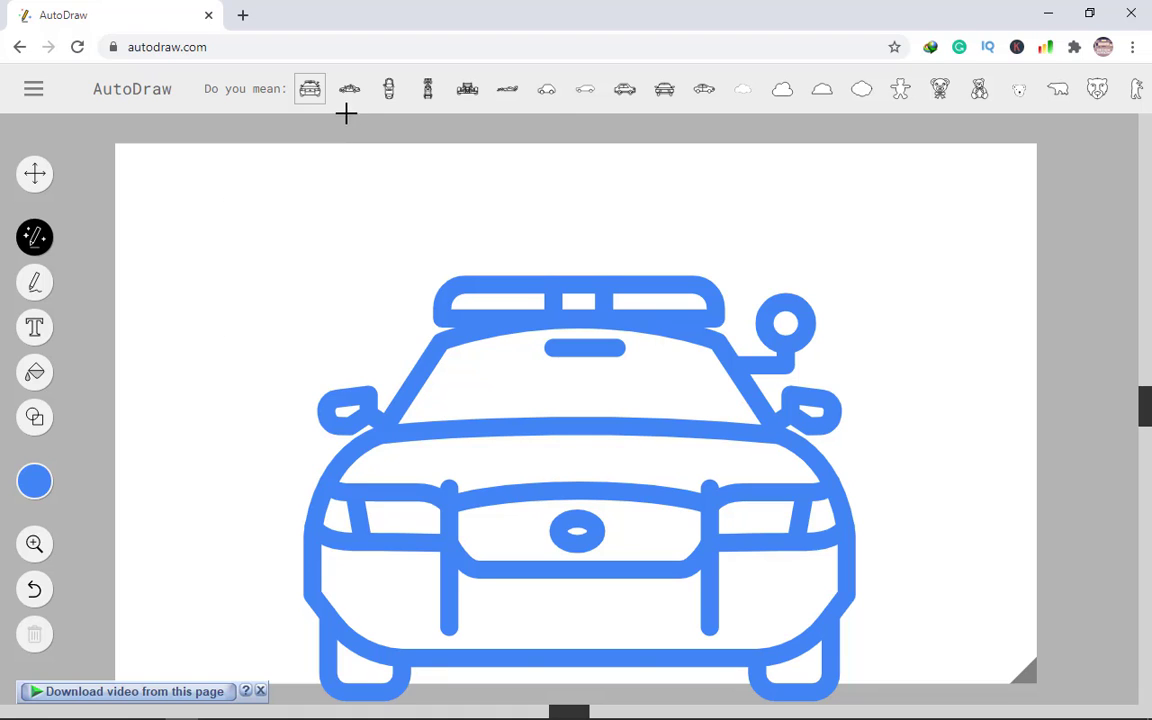
click(388, 99)
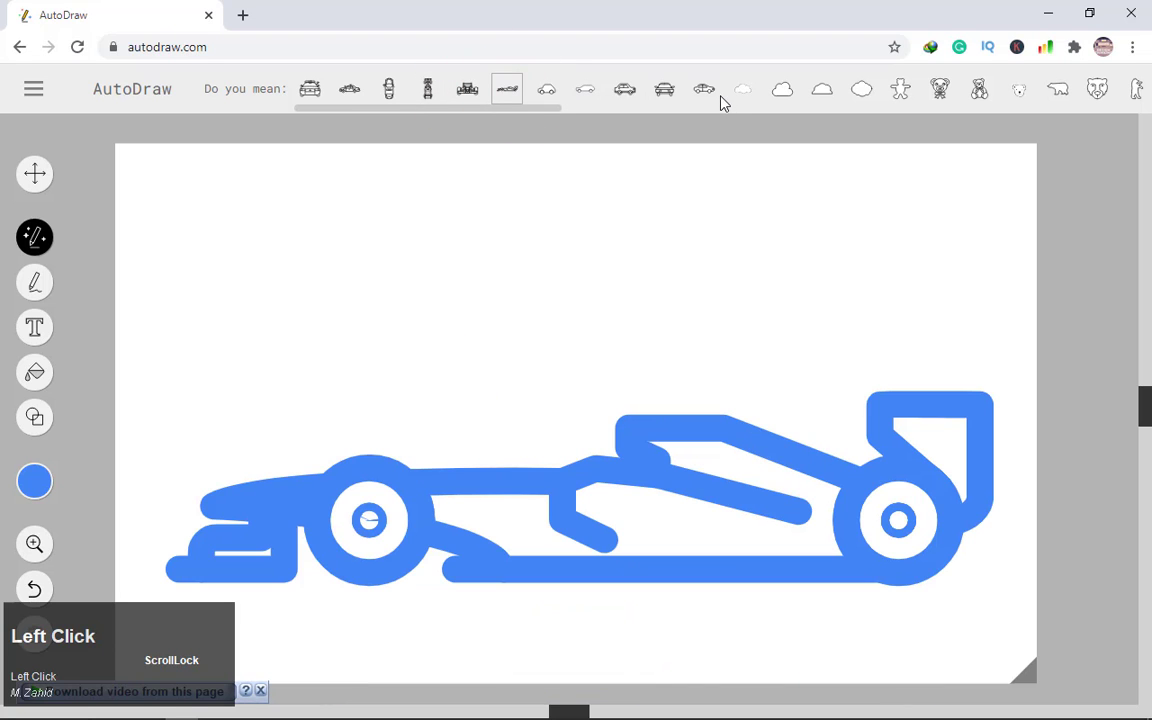
double_click(1026, 97)
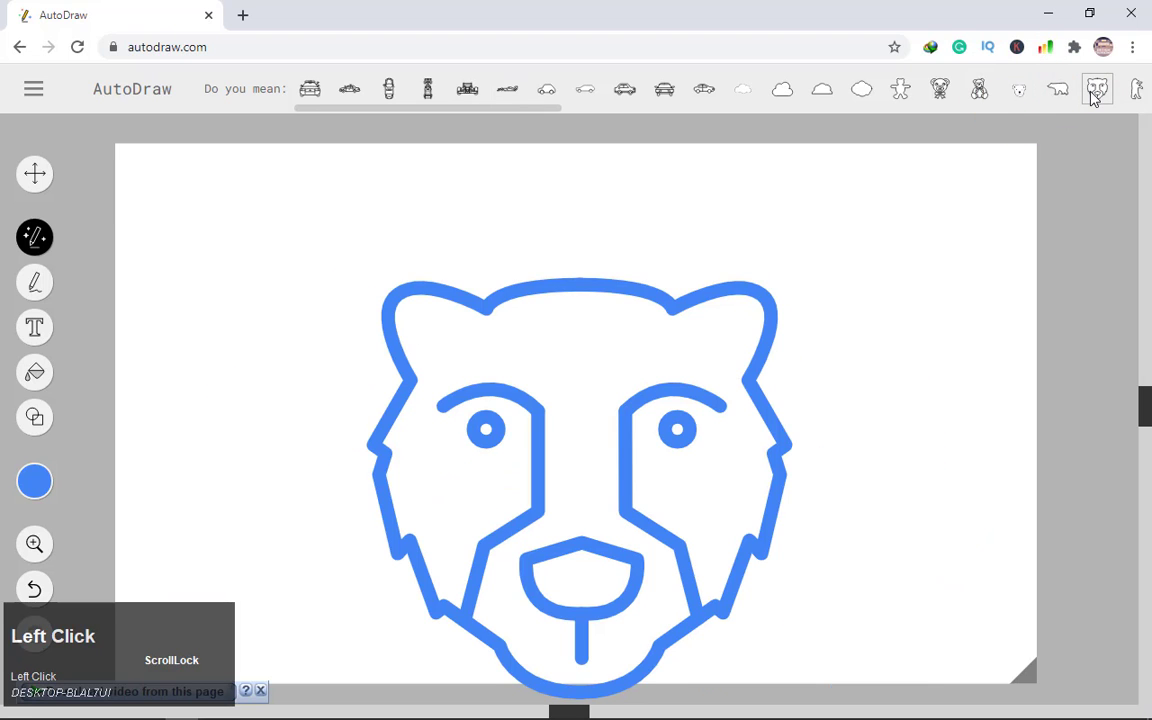
click(667, 88)
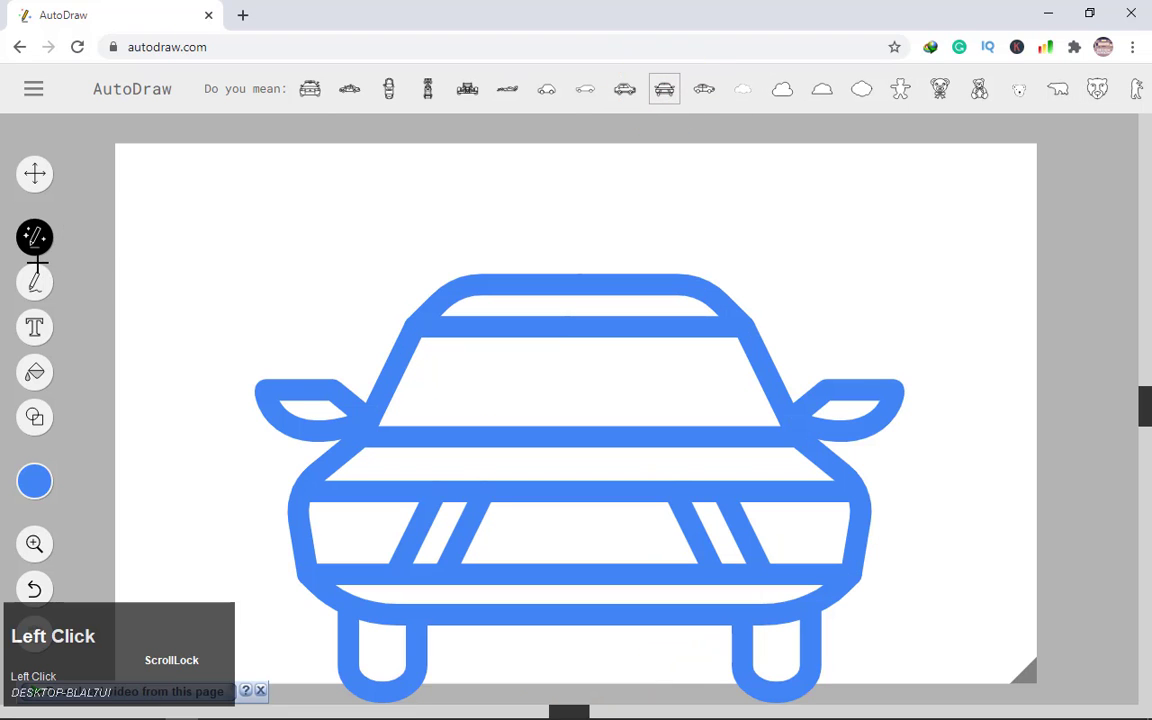
click(44, 177)
click(416, 433)
Step: Delete the car, doodle a rough tree and try the tree and pine suggestions
key(Delete)
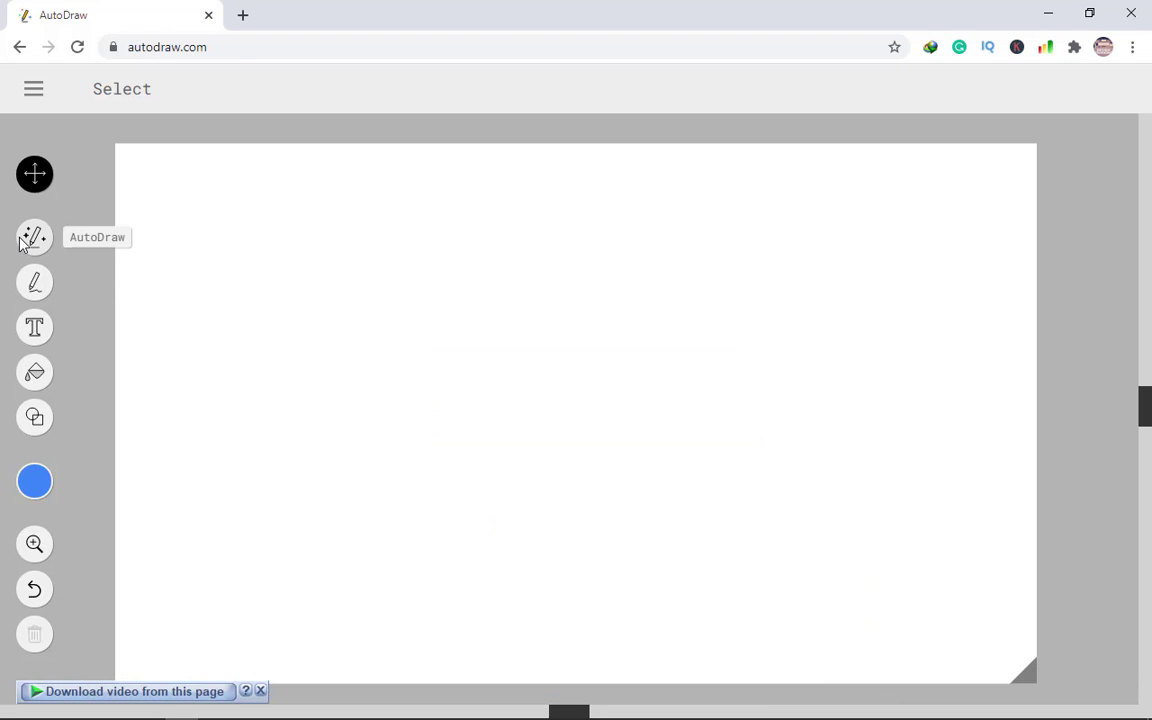
click(39, 245)
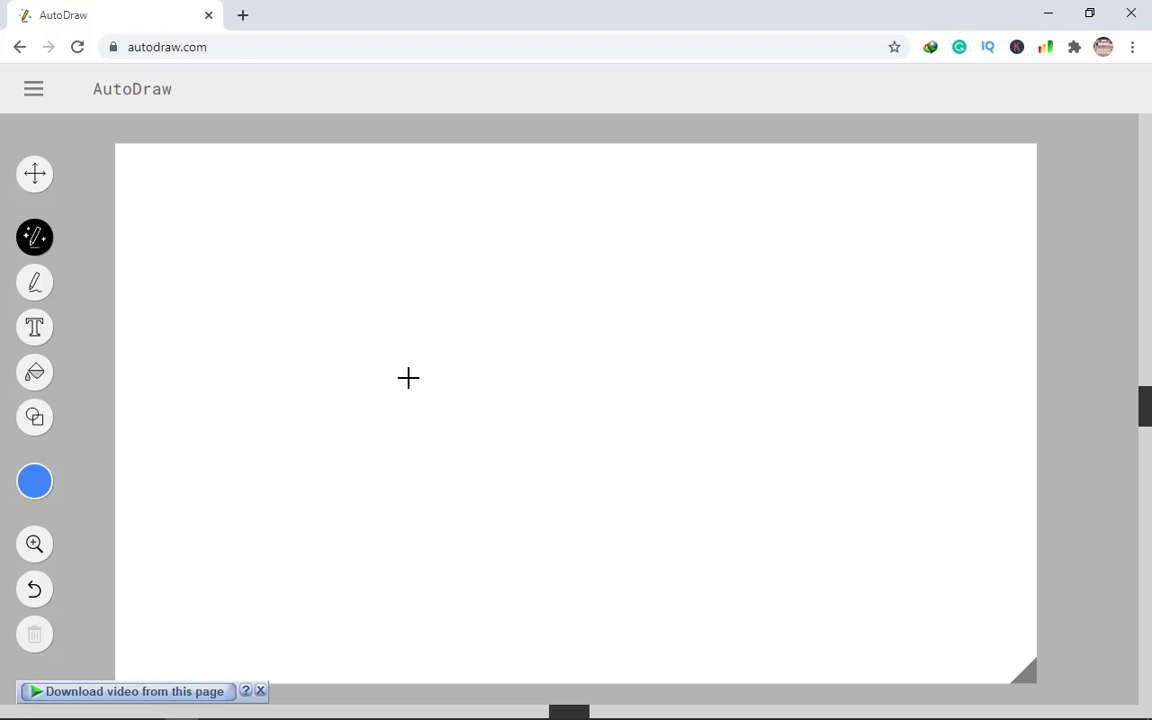
drag(415, 368, 353, 92)
click(325, 92)
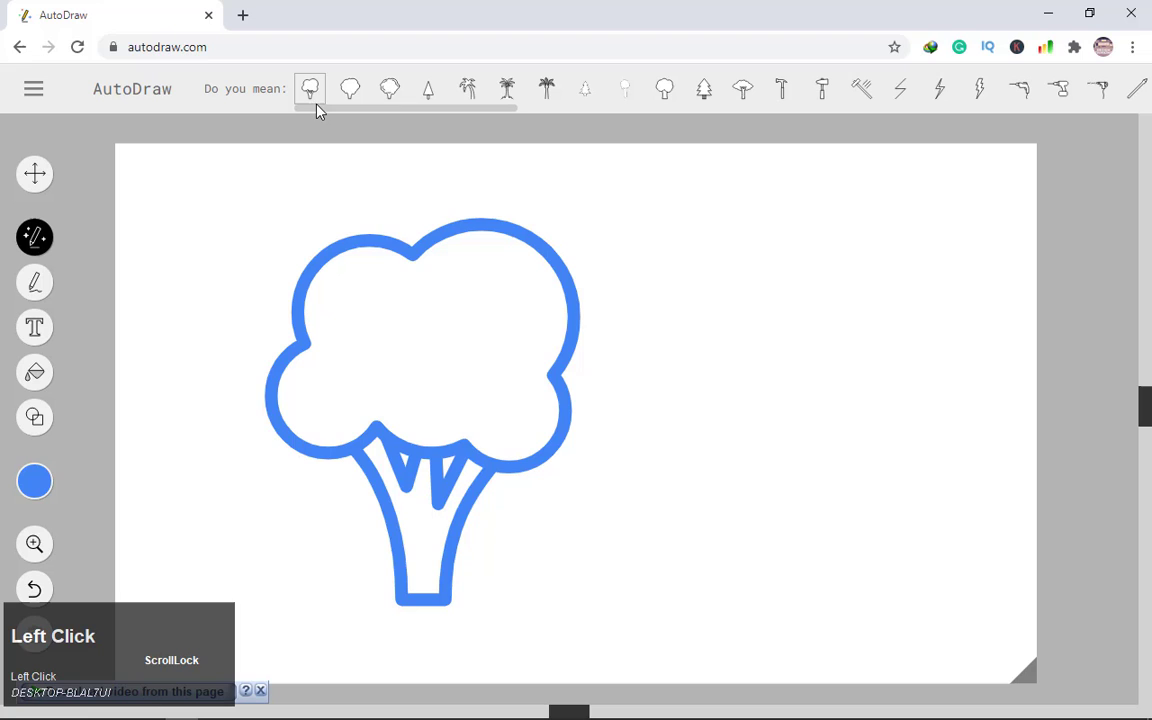
click(428, 112)
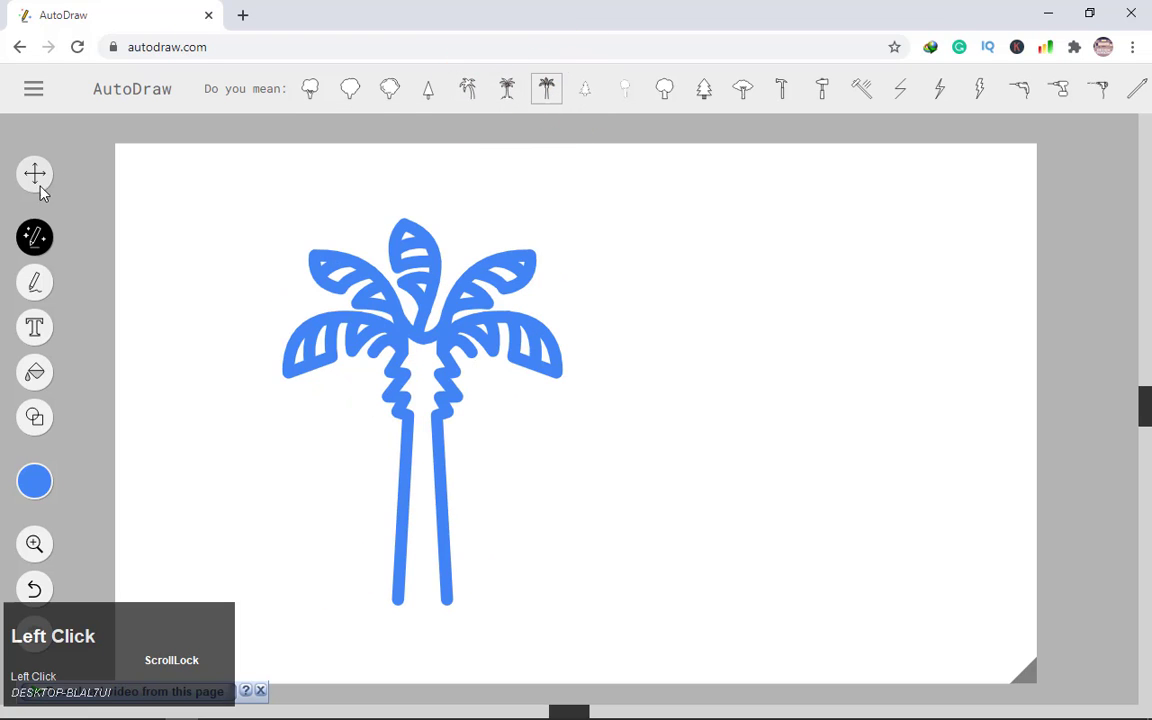
Step: Delete the palm tree drawing so the canvas is blank
click(49, 189)
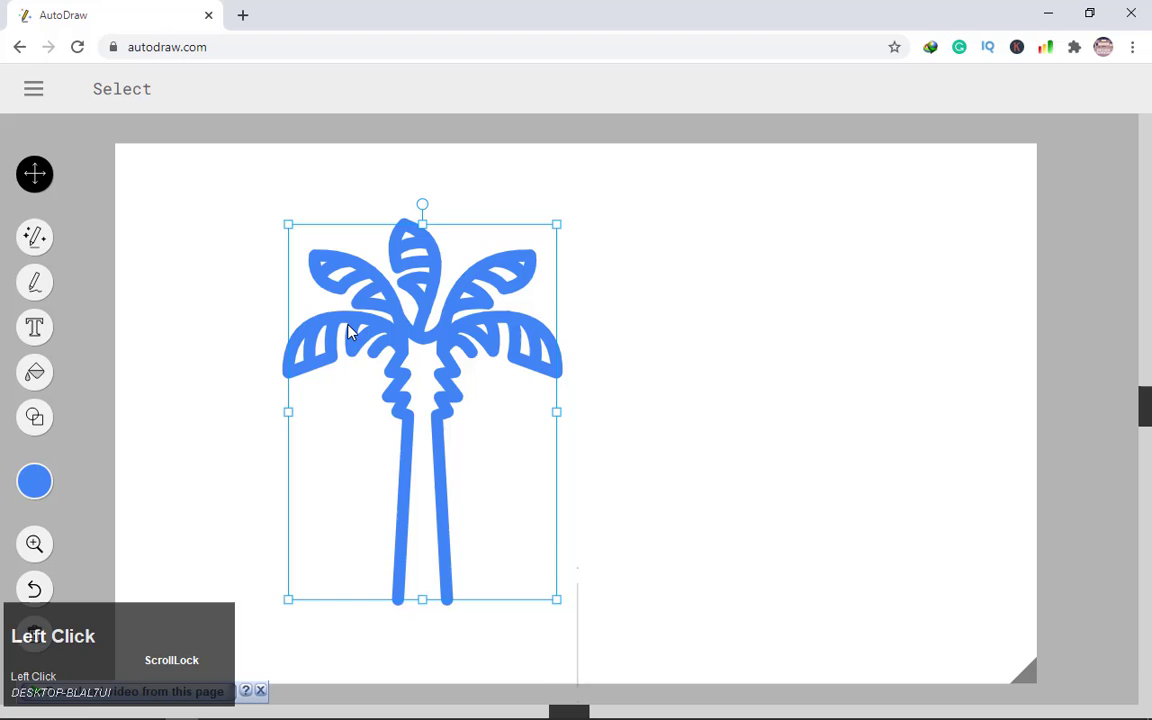
key(Delete)
click(47, 233)
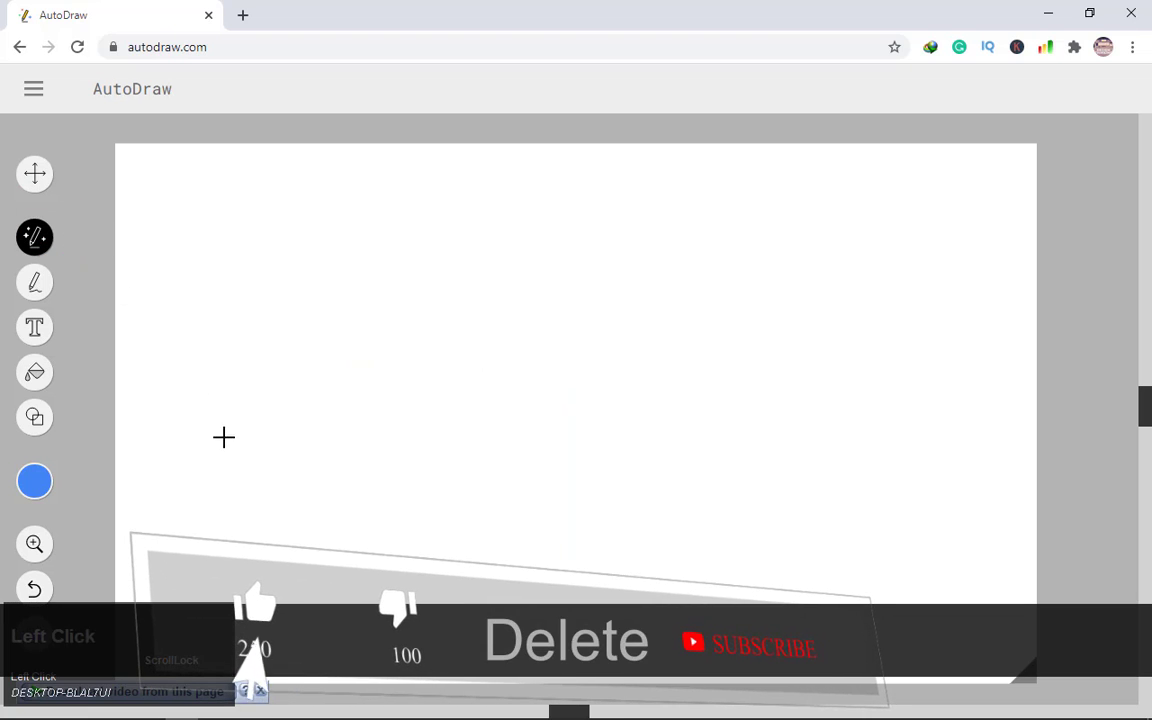
click(434, 269)
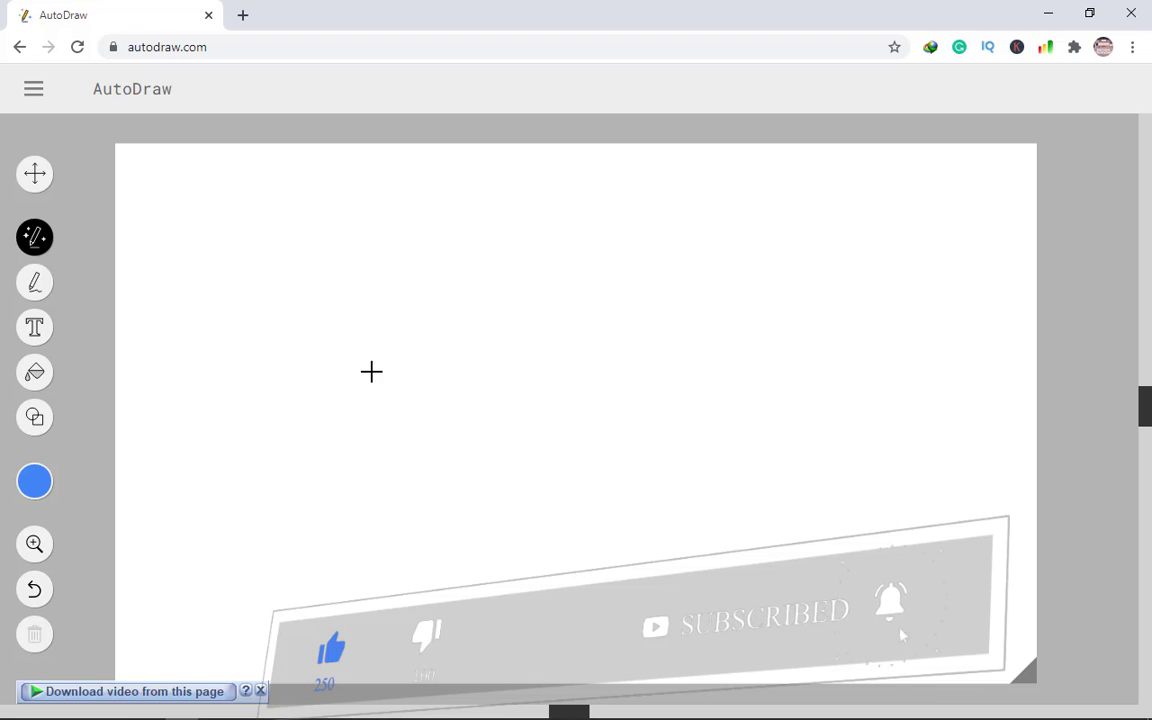
drag(401, 275, 395, 111)
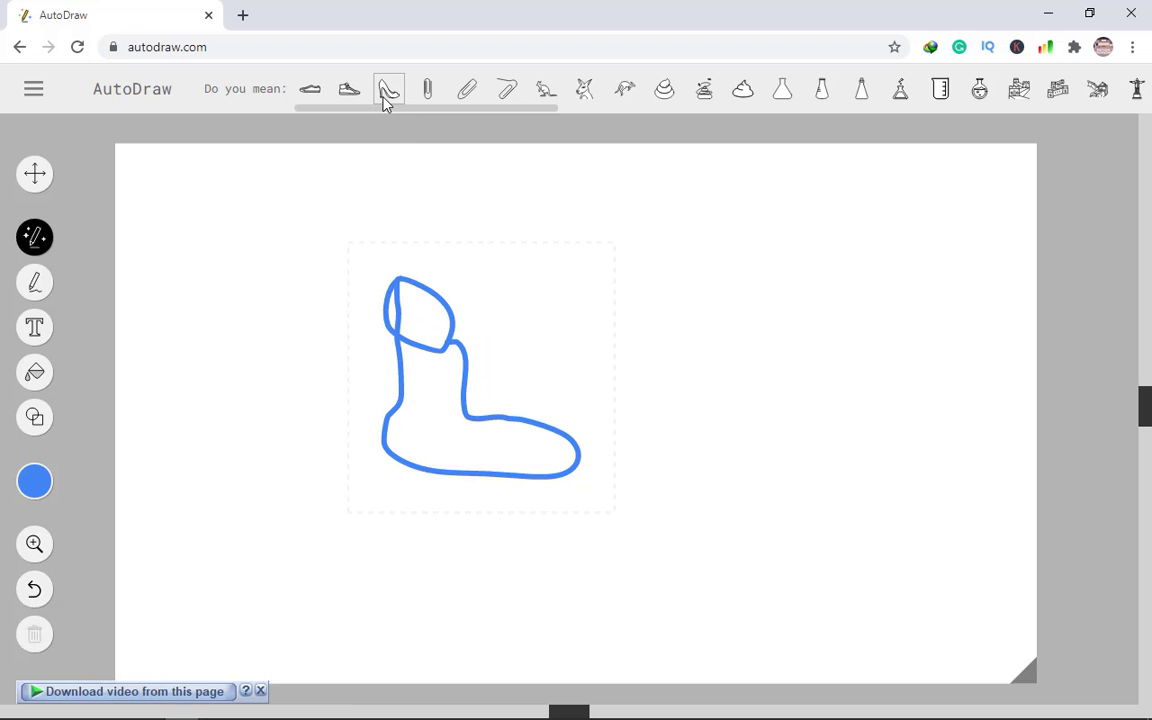
click(388, 98)
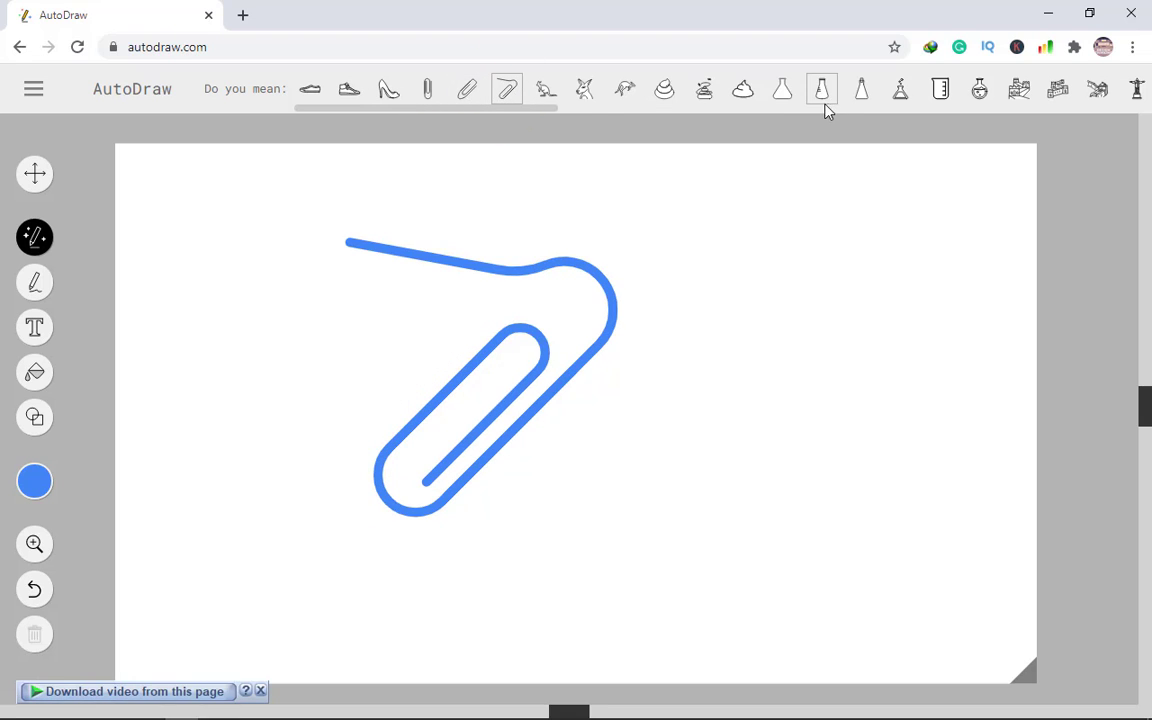
click(798, 108)
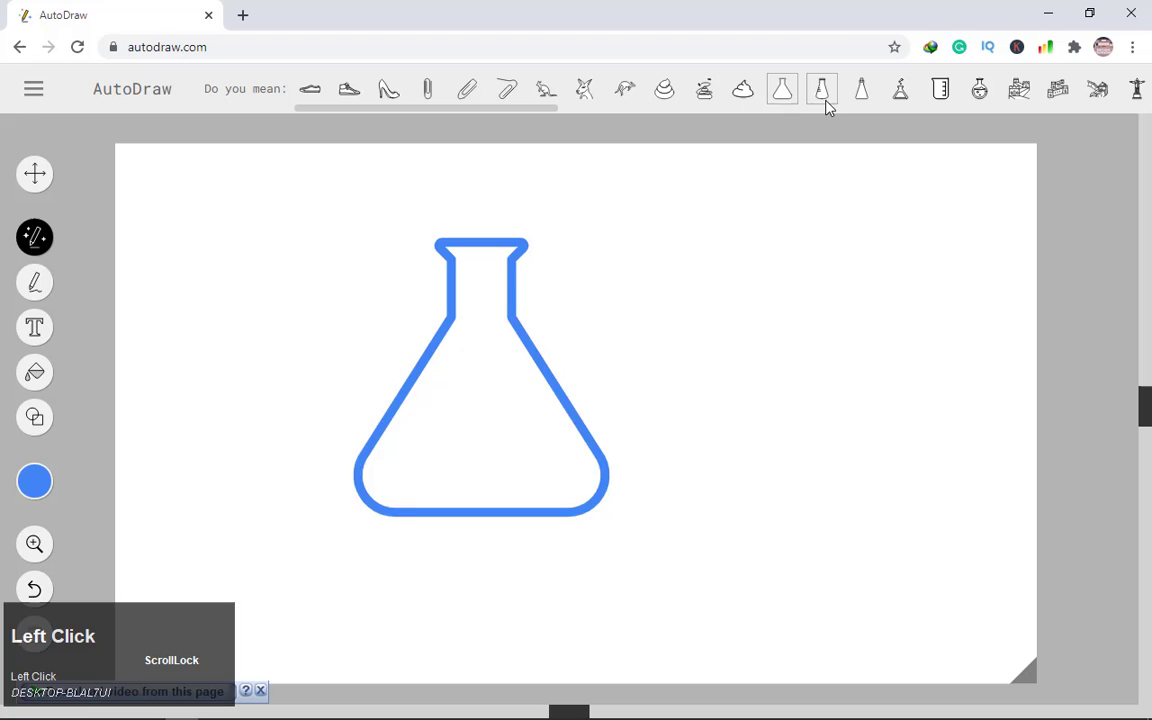
key(ctrl+z)
key(ctrl+z)
click(1014, 88)
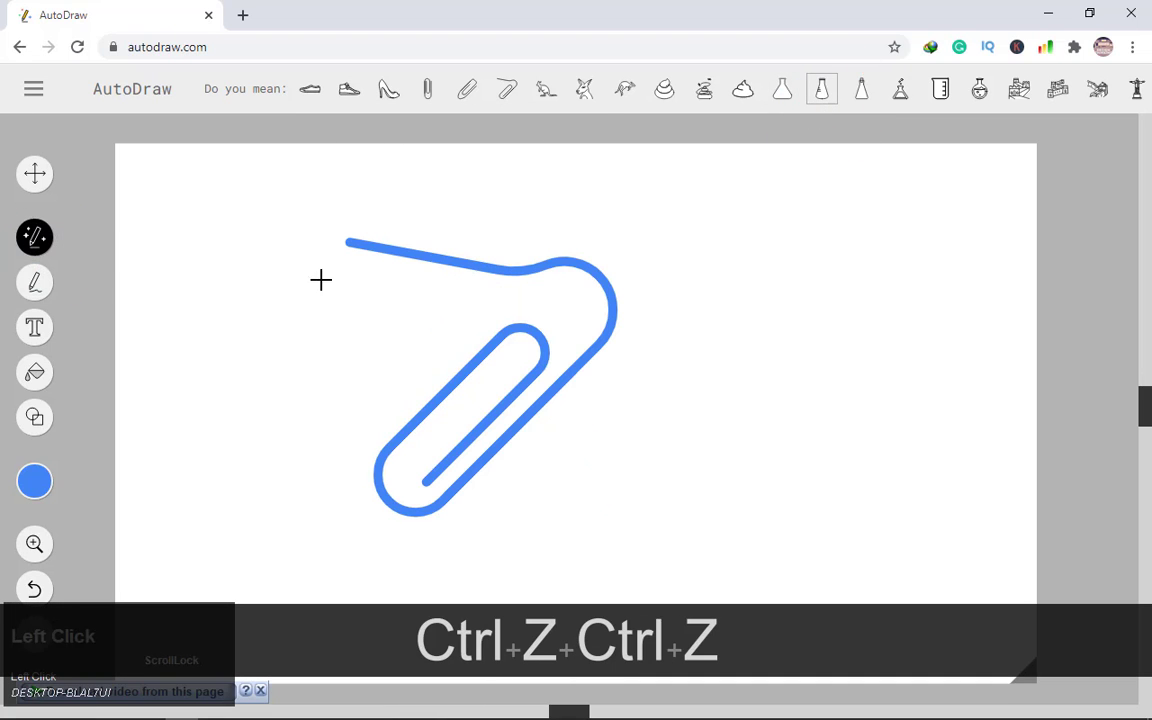
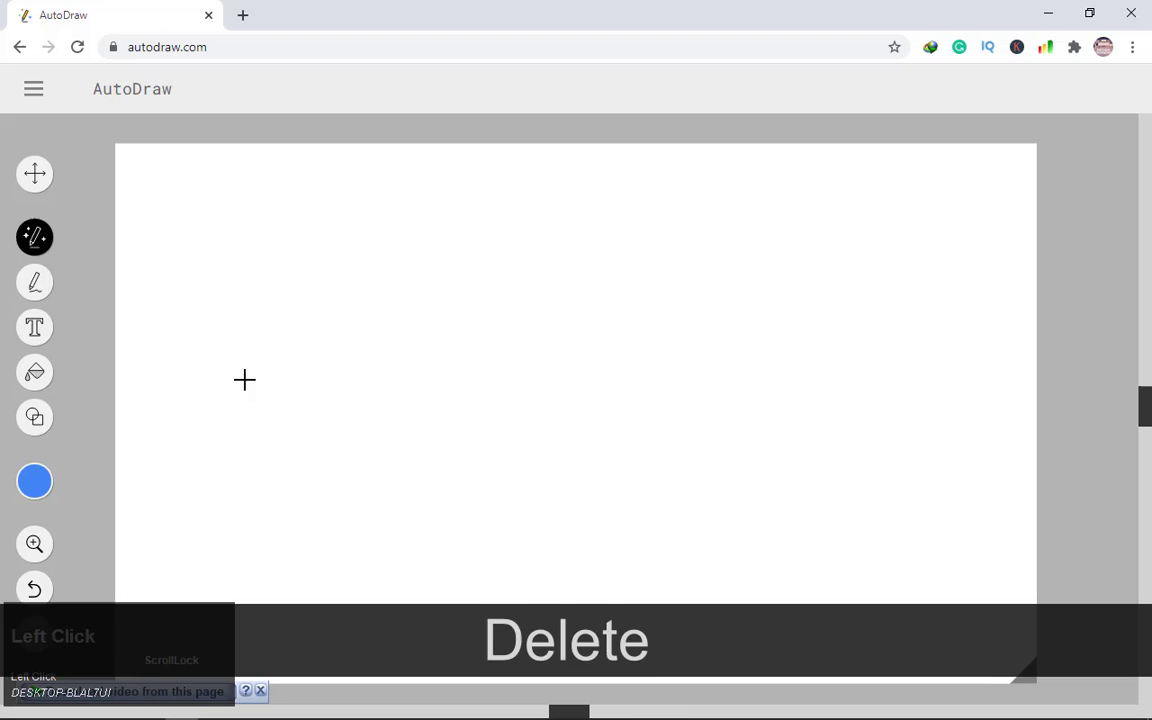
drag(316, 260, 514, 99)
click(592, 99)
key(ctrl+z)
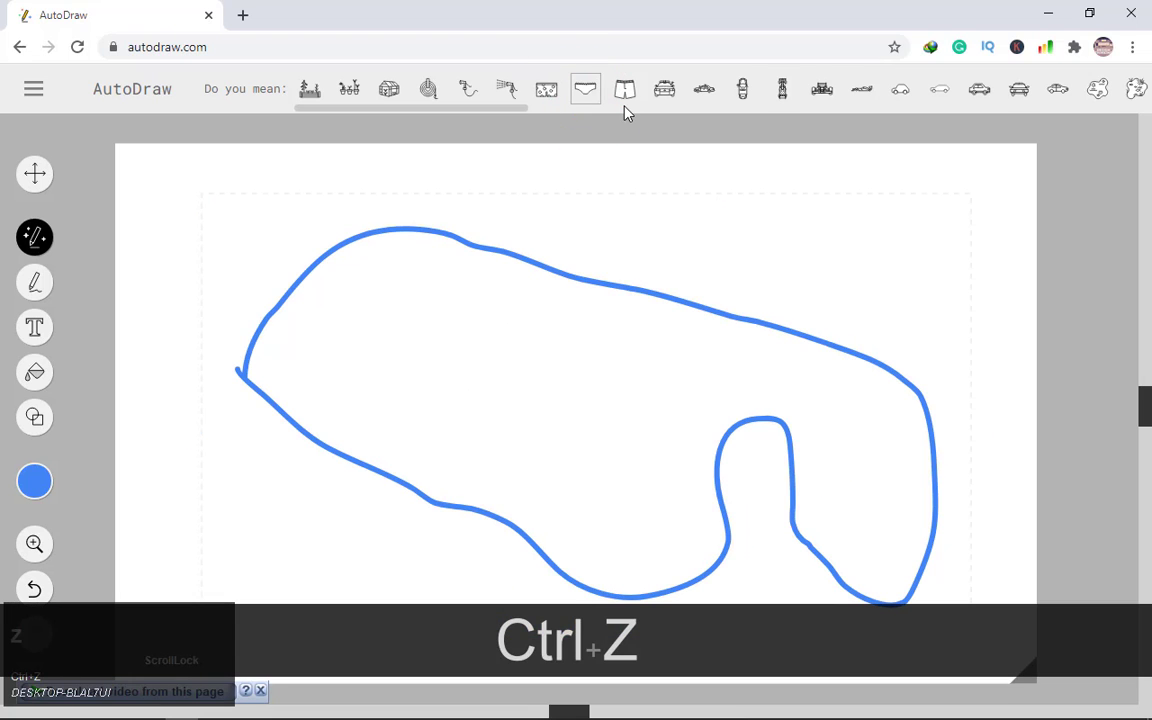
click(637, 101)
key(ctrl+z)
click(756, 99)
key(ctrl+z)
click(51, 176)
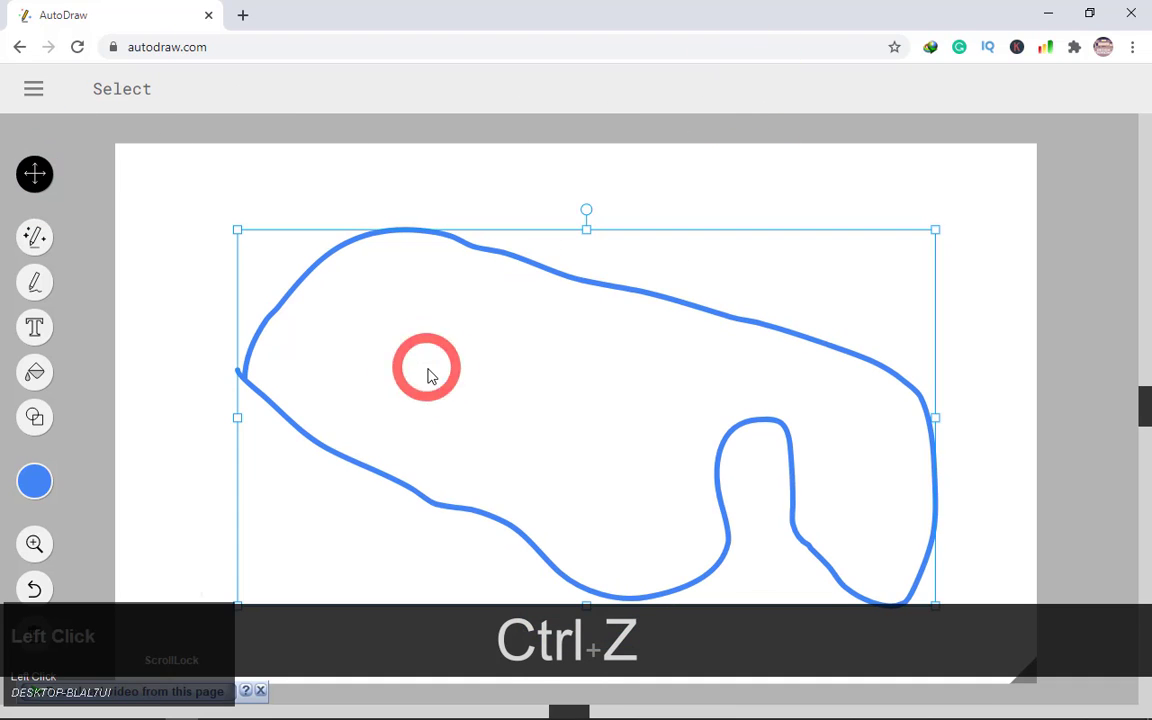
click(435, 369)
key(Delete)
click(48, 246)
click(219, 409)
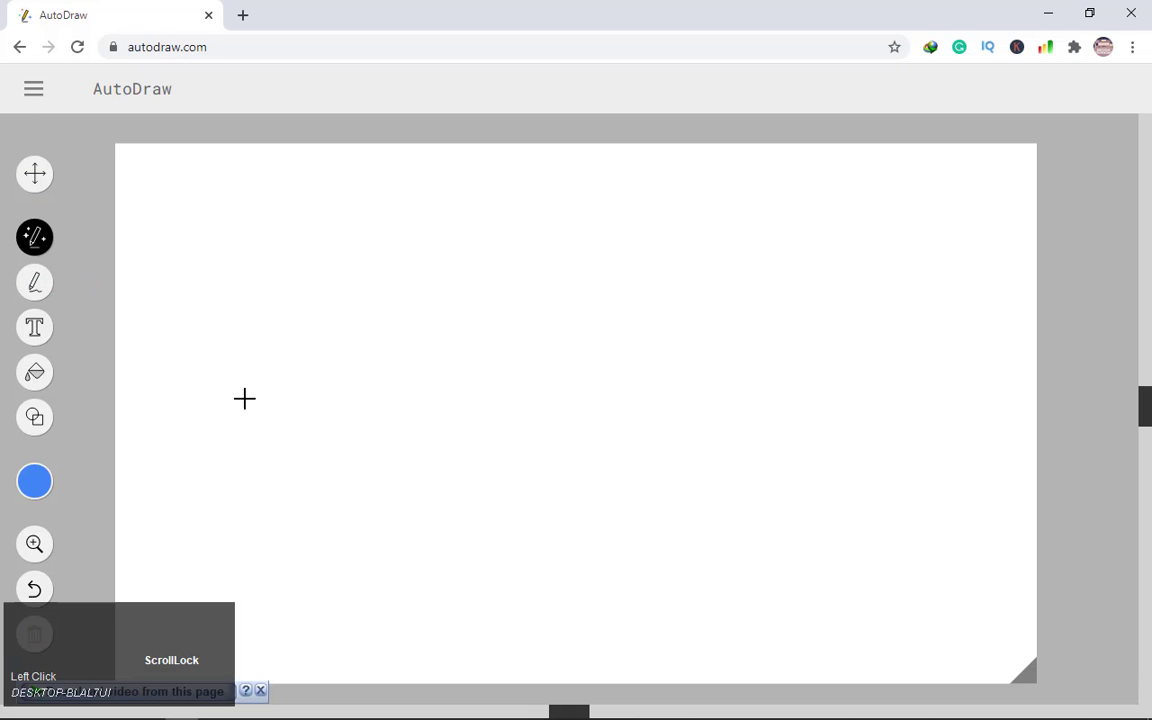
Step: Doodle a balloon on a stick, try lollipop and female-symbol suggestions, settle on the balloon
drag(384, 269, 395, 483)
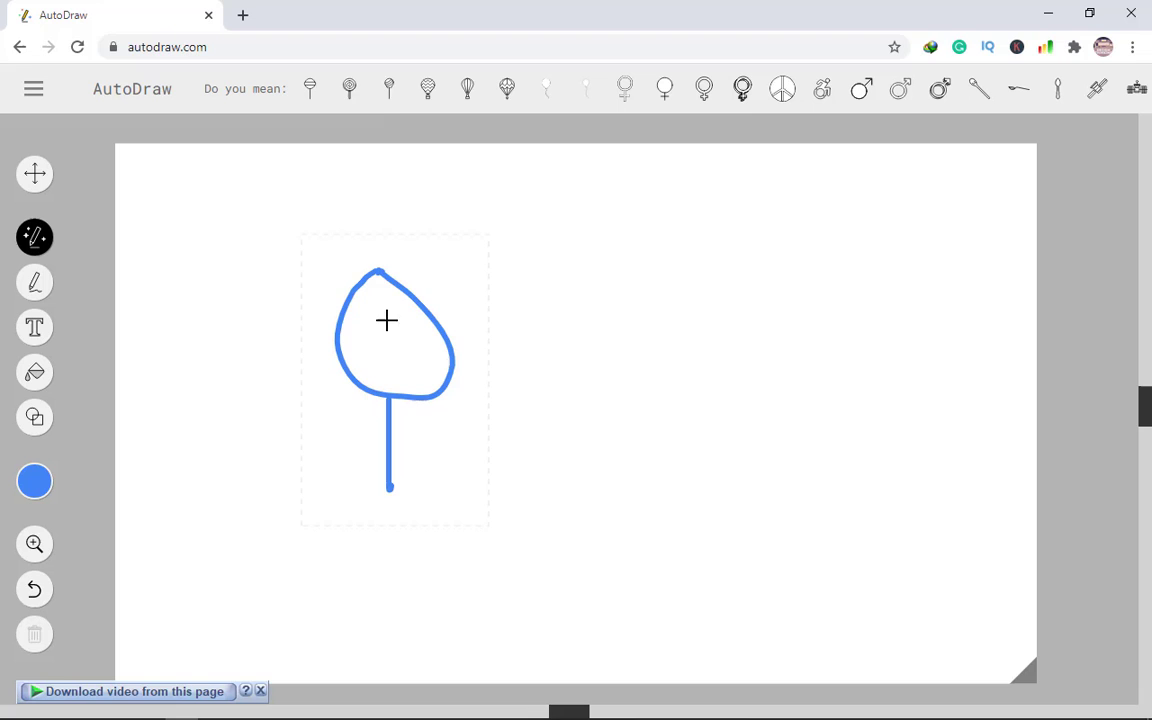
click(396, 87)
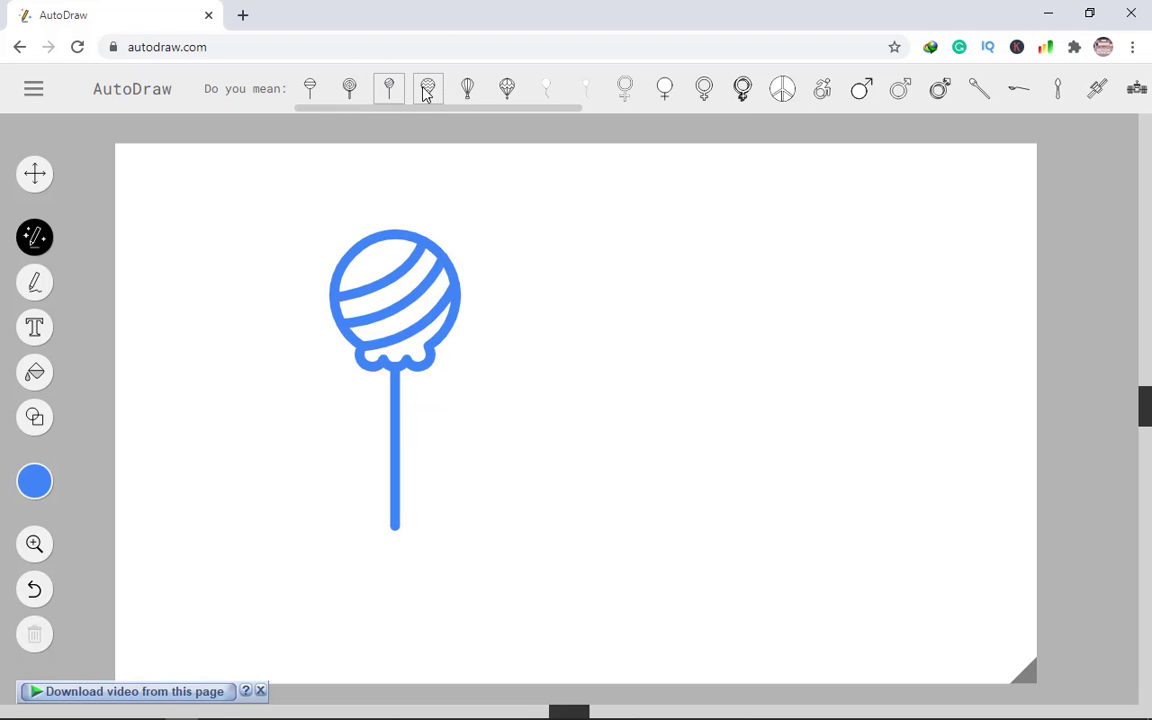
click(563, 88)
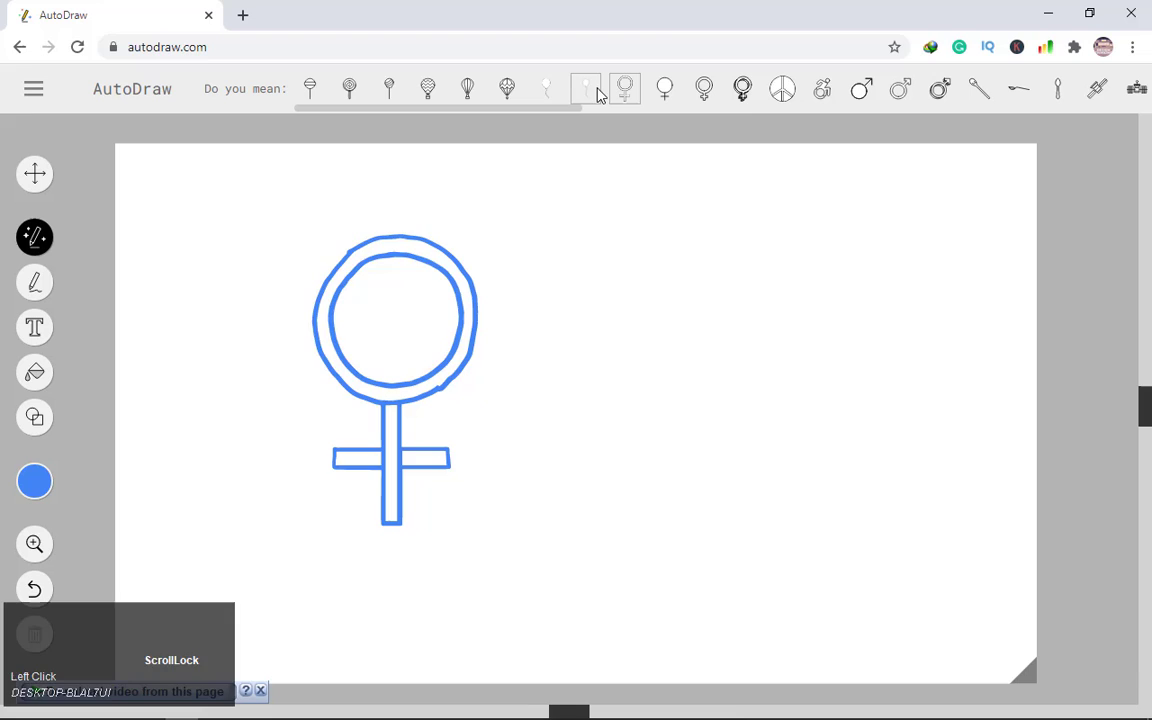
click(600, 98)
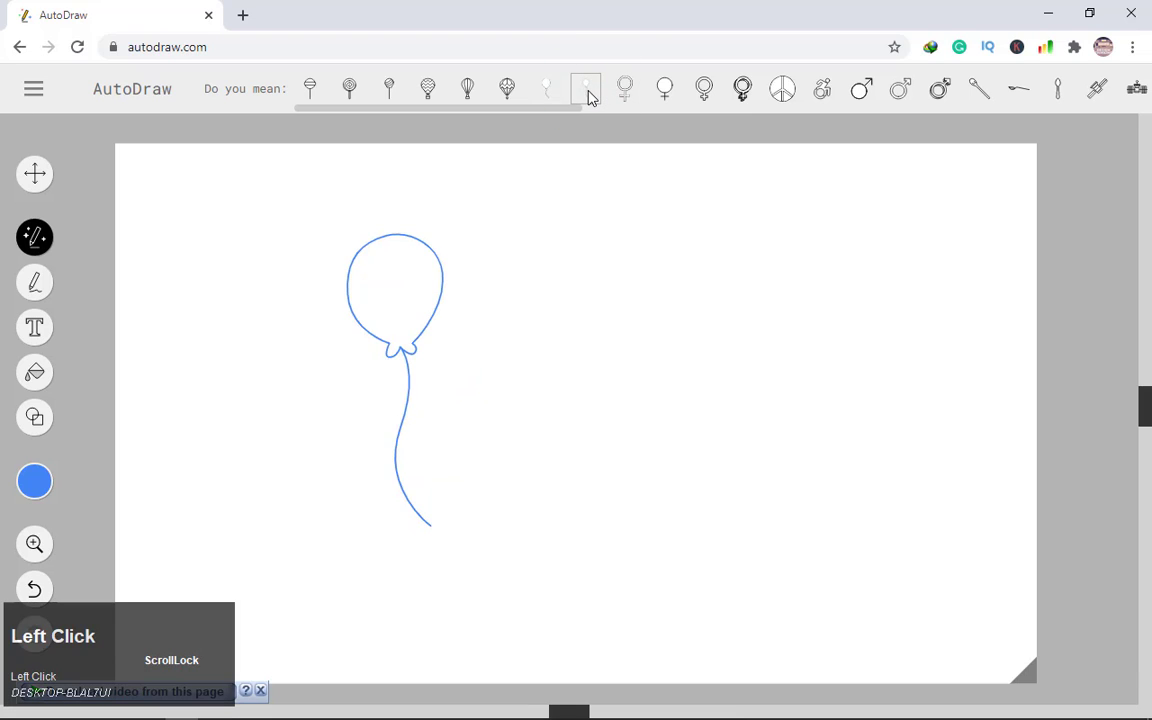
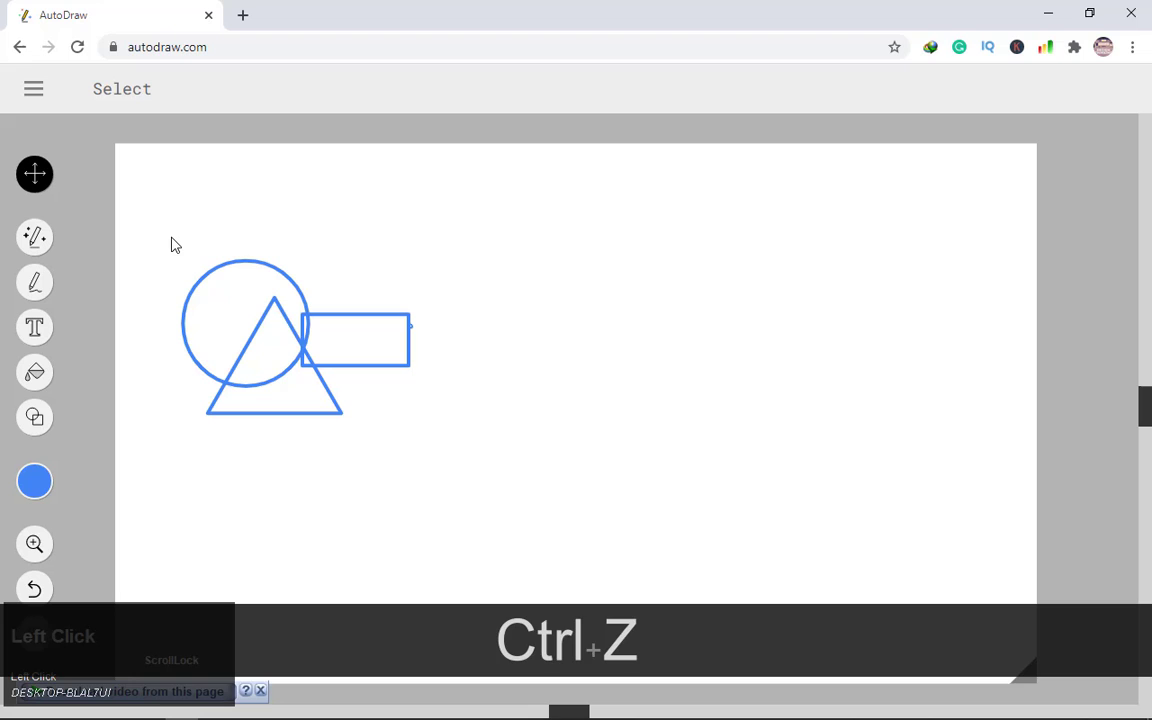
Step: Doodle a black hatted figure and swap it for the teddy bear outline suggestion
click(127, 251)
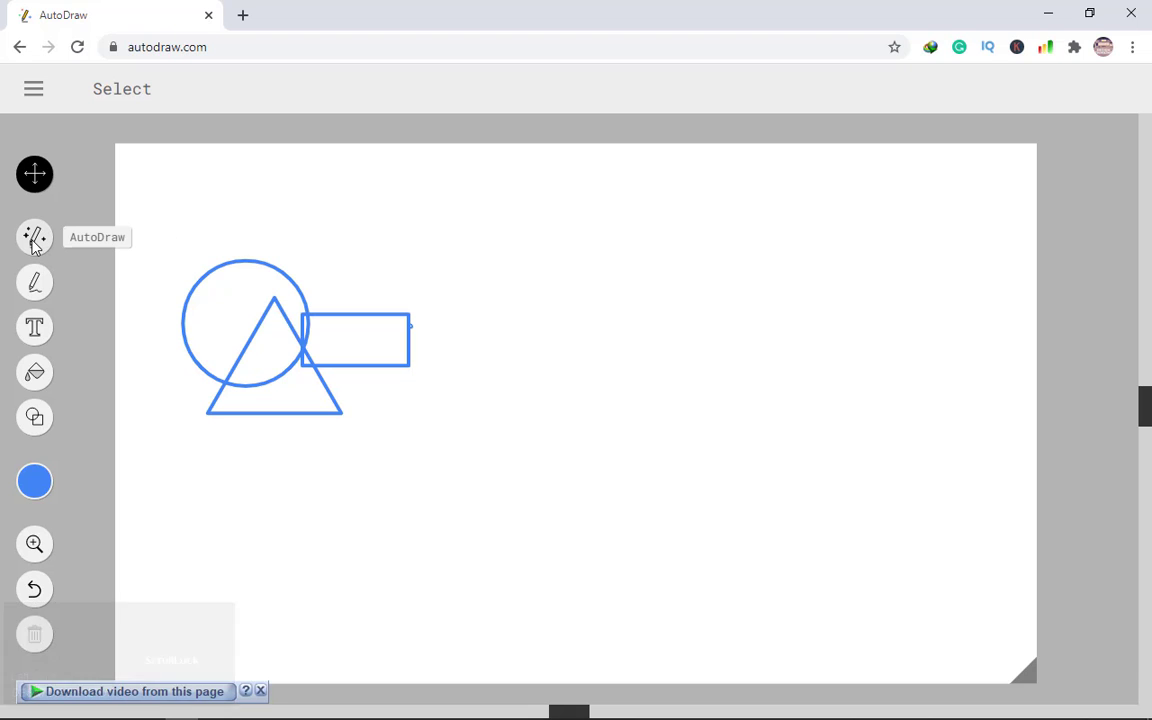
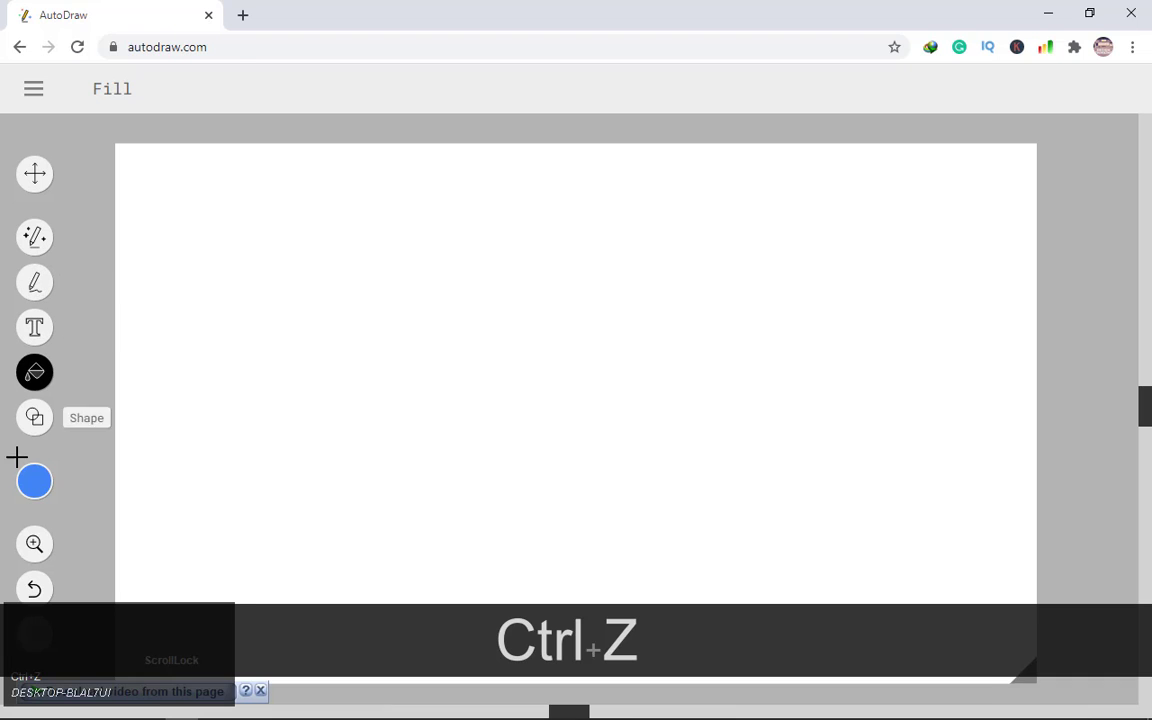
click(39, 492)
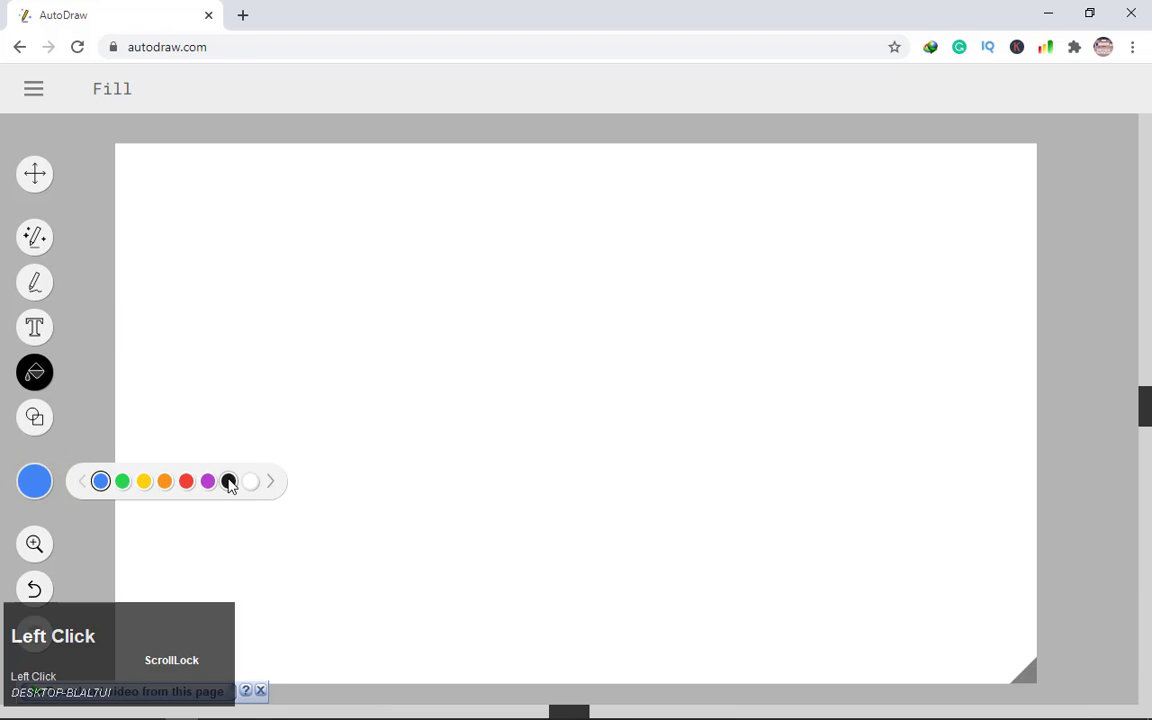
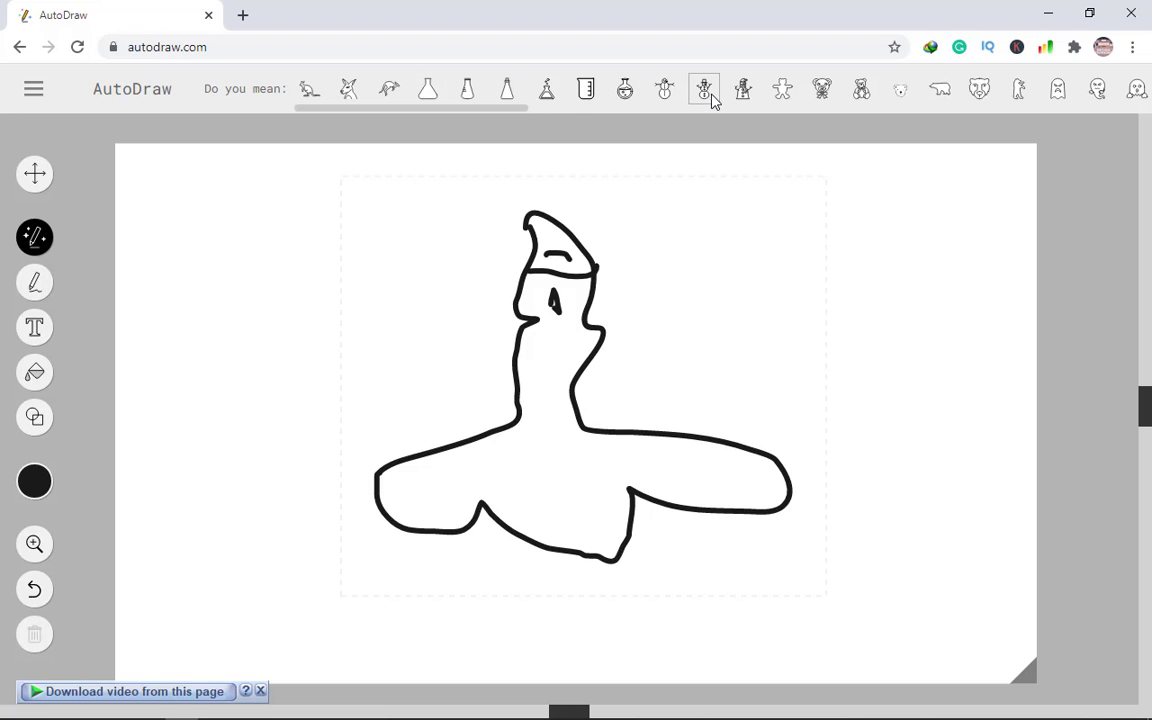
click(683, 100)
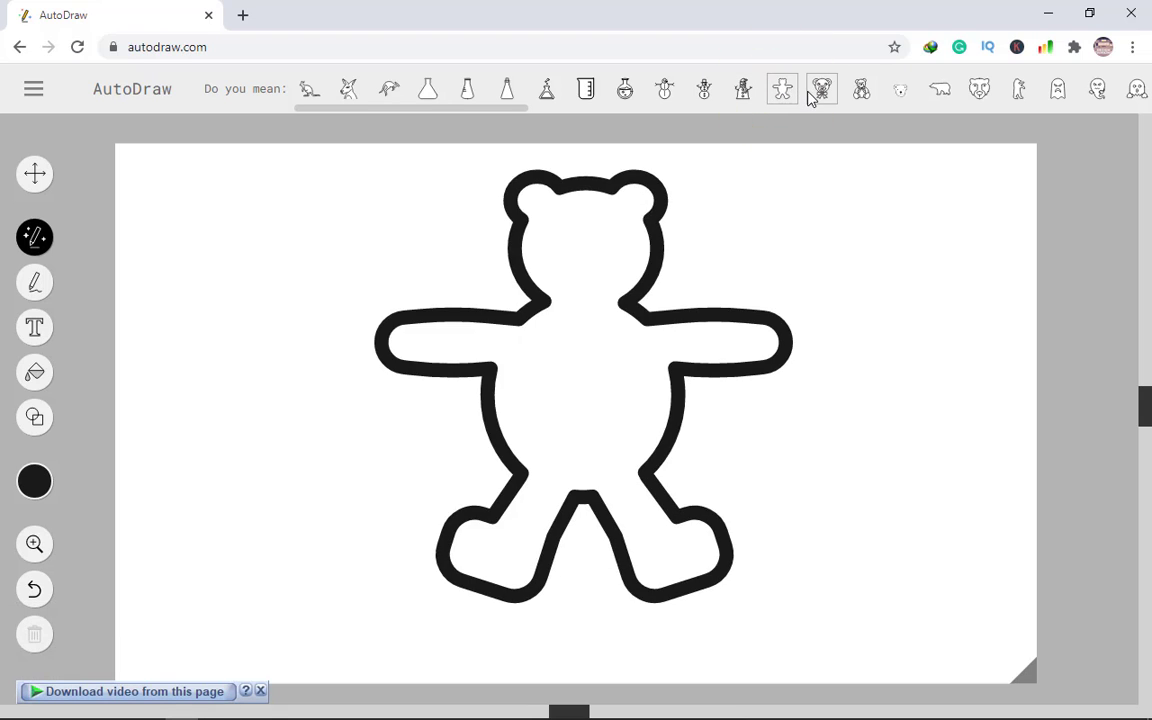
Step: Swap in the bow-tied teddy bear face and download the drawing as a PNG
click(832, 100)
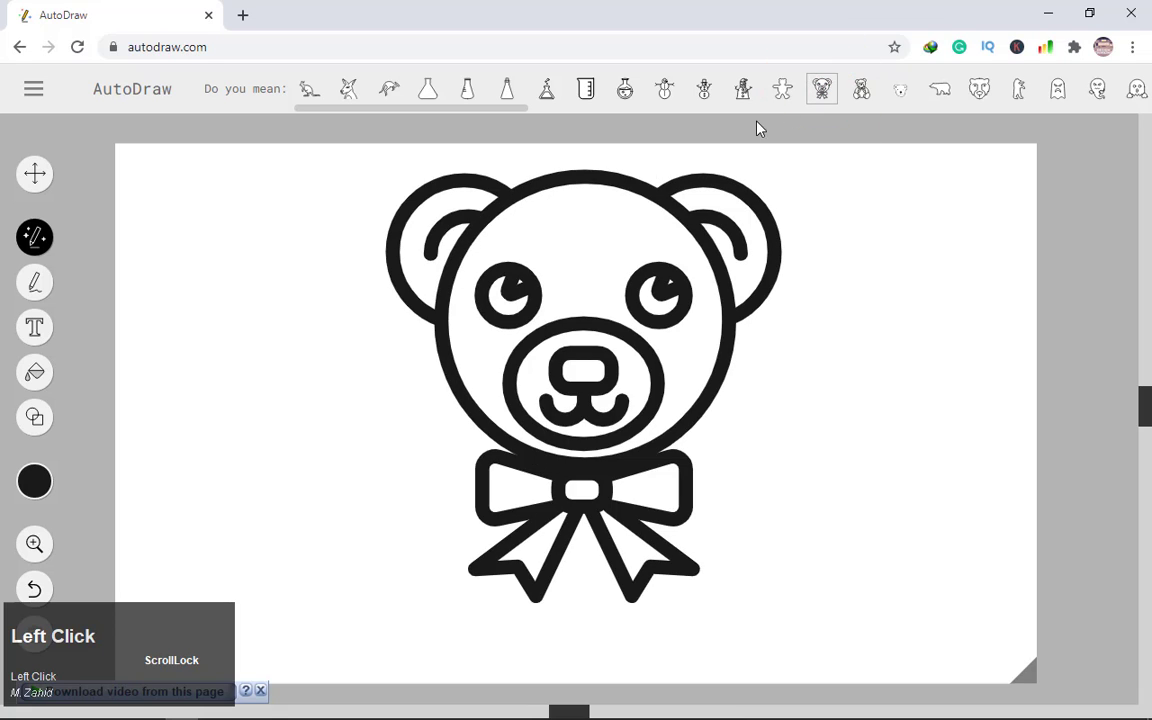
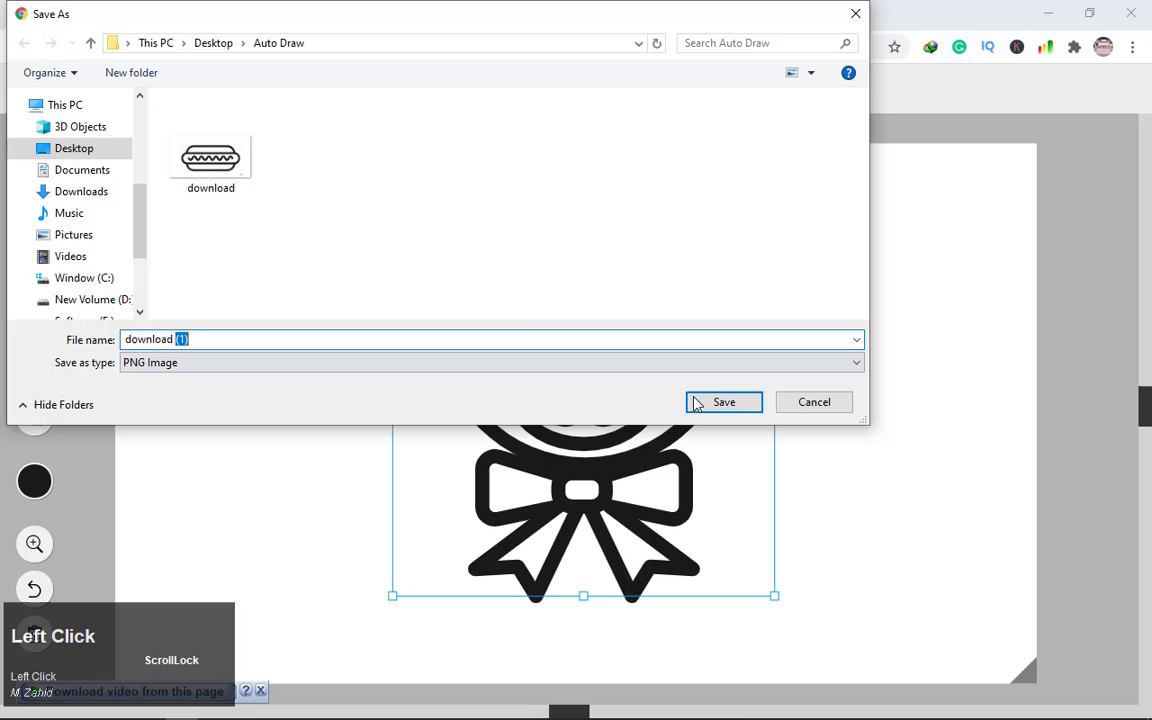
click(720, 402)
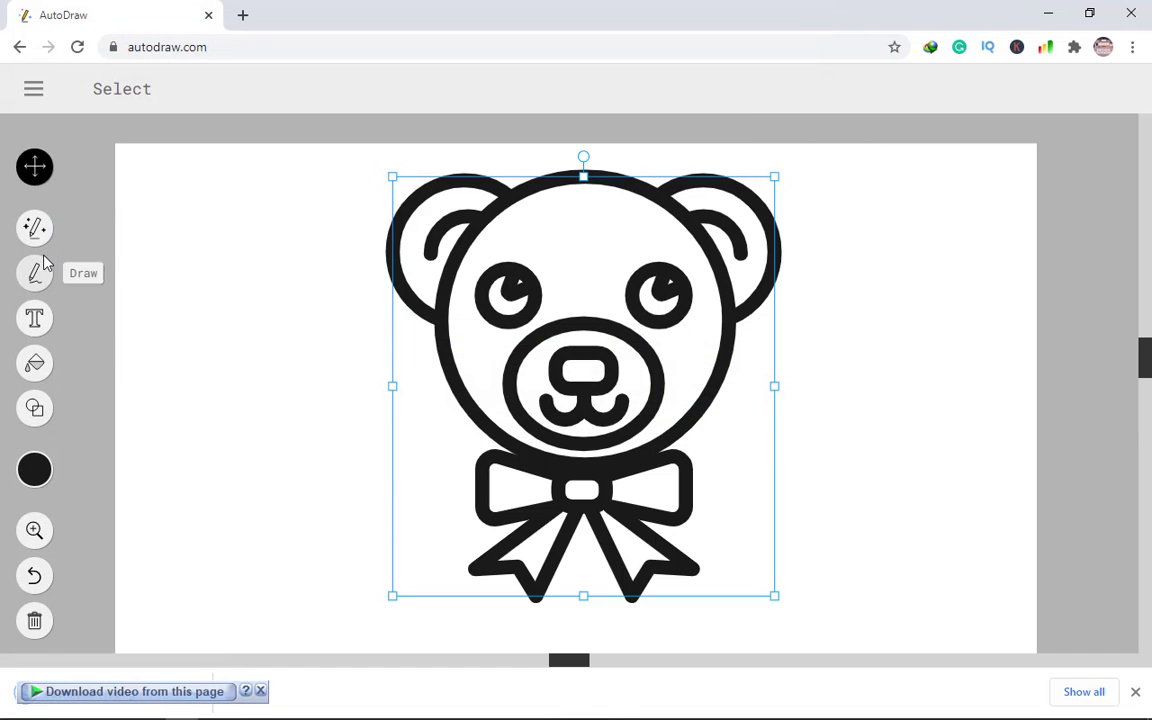
Step: Remove the teddy bear with the Draw tool active and set a thin brush stroke
click(47, 270)
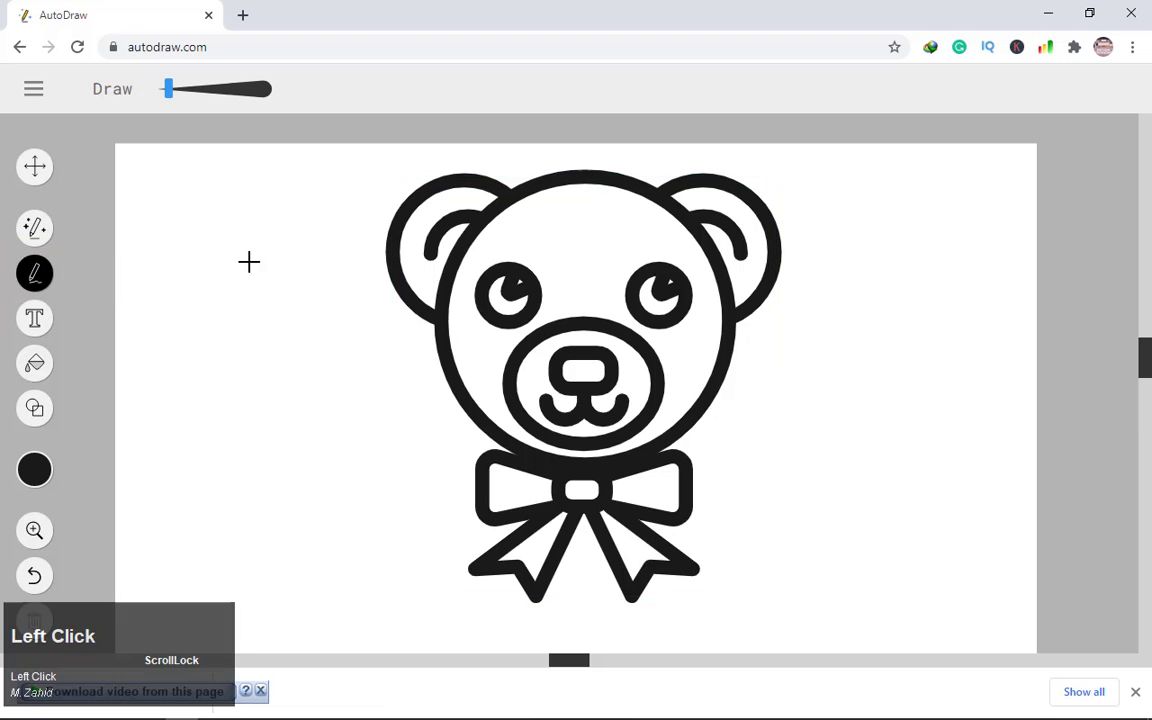
key(Delete)
click(44, 276)
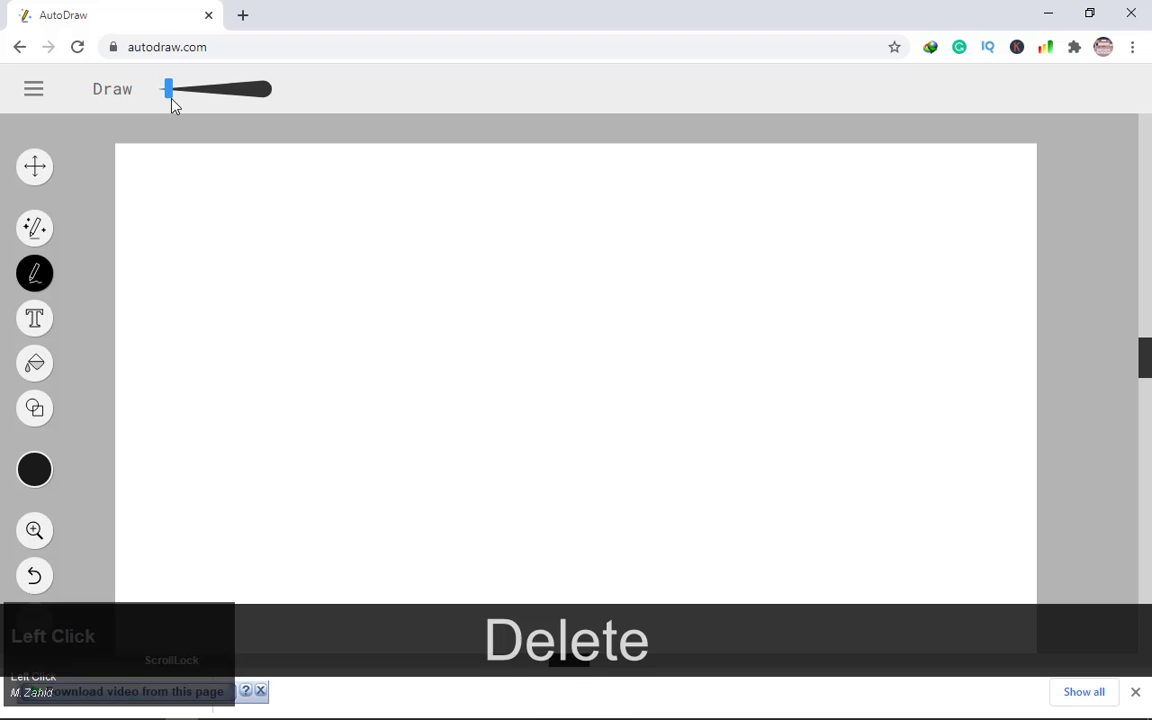
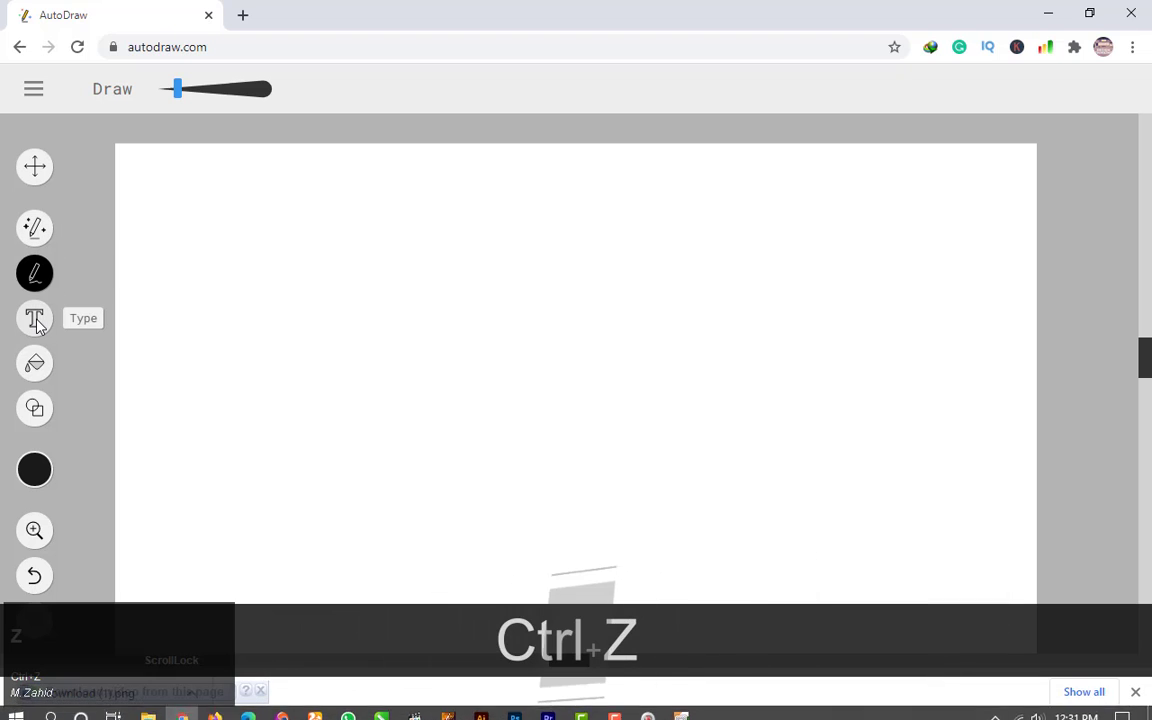
Step: Place a text box with the Type tool, enter sample letters and erase them again
click(45, 327)
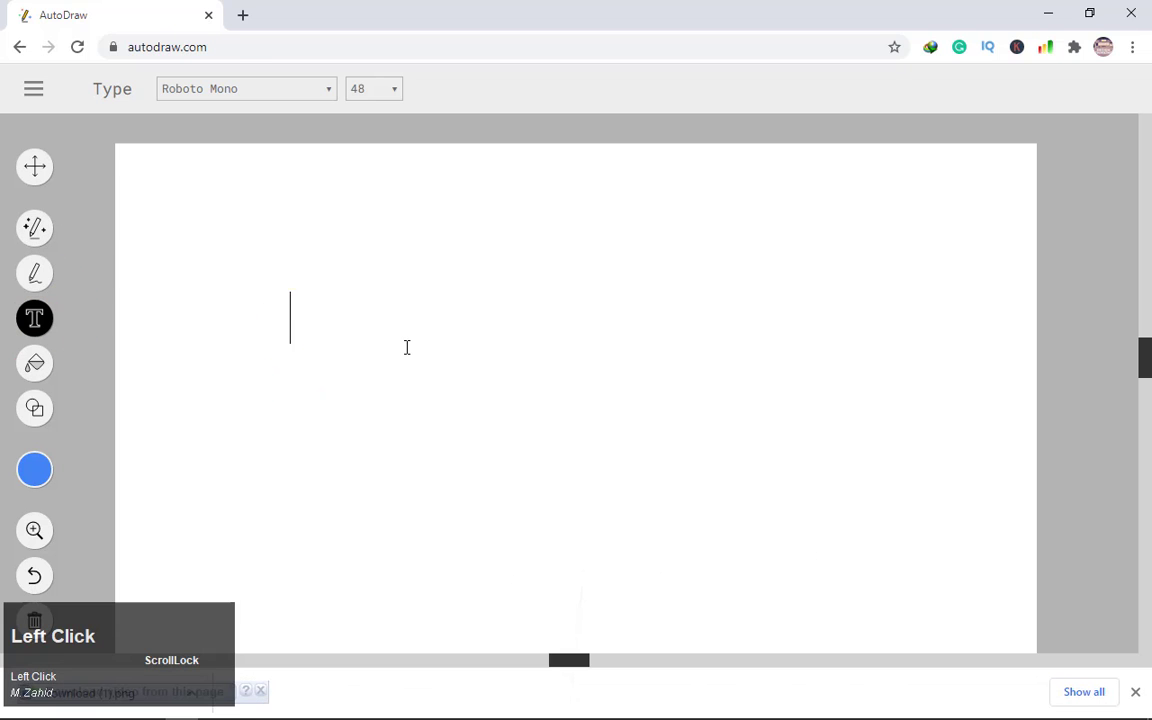
text(ahd)
key(BackSpace)
key(shift+z)
text(+Z+A+H+D+B)
key(BackSpace)
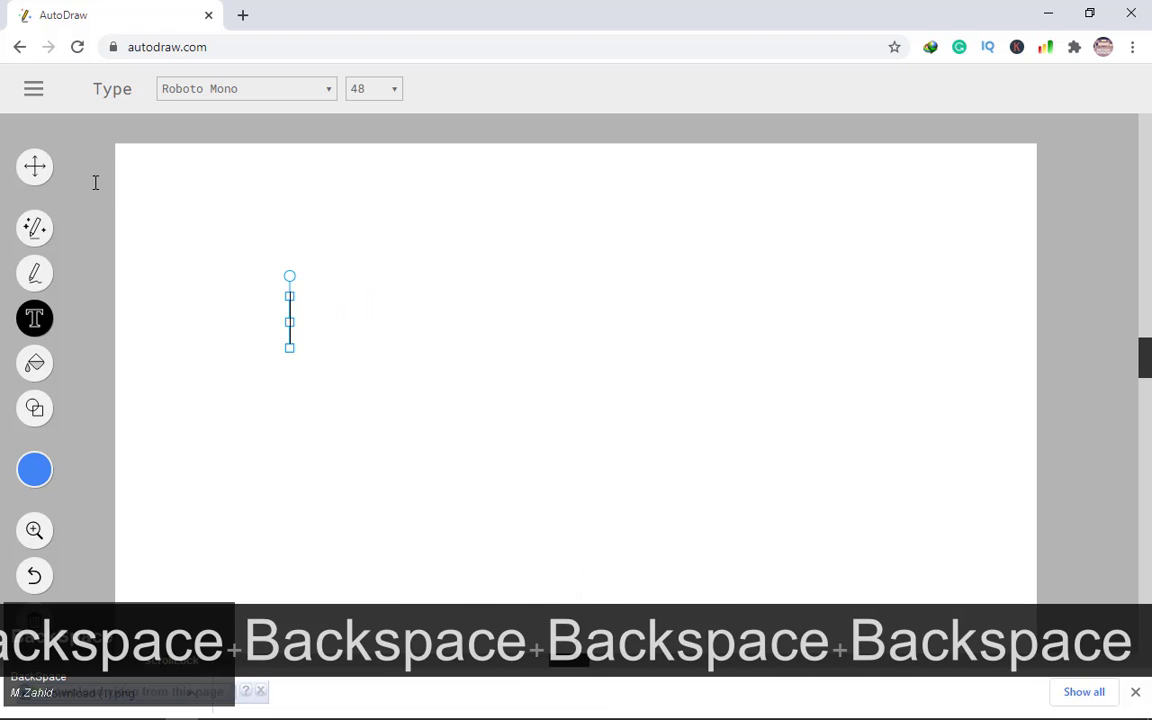